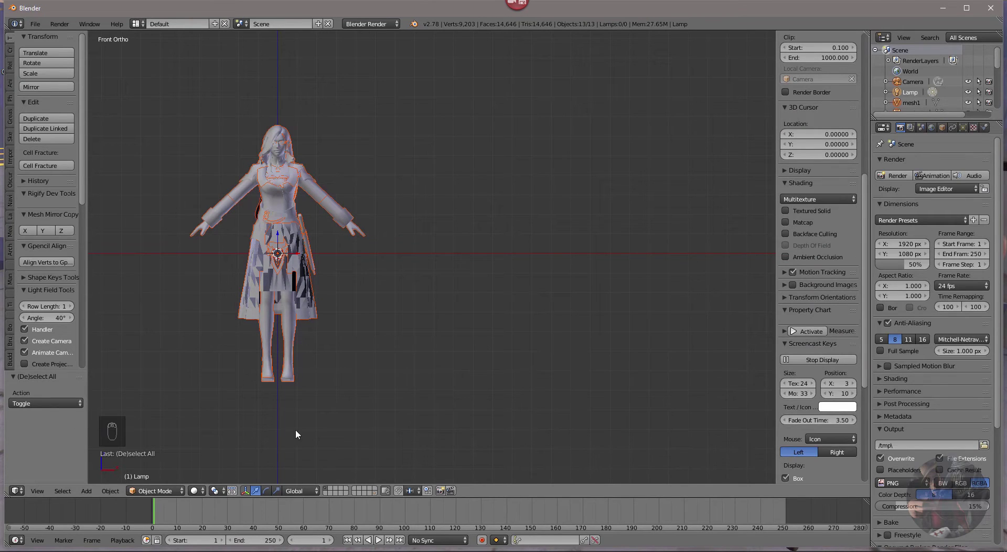
Select the character model, duplicate it with Shift+D and move the copy aside.
right_click(414, 287)
key(g)
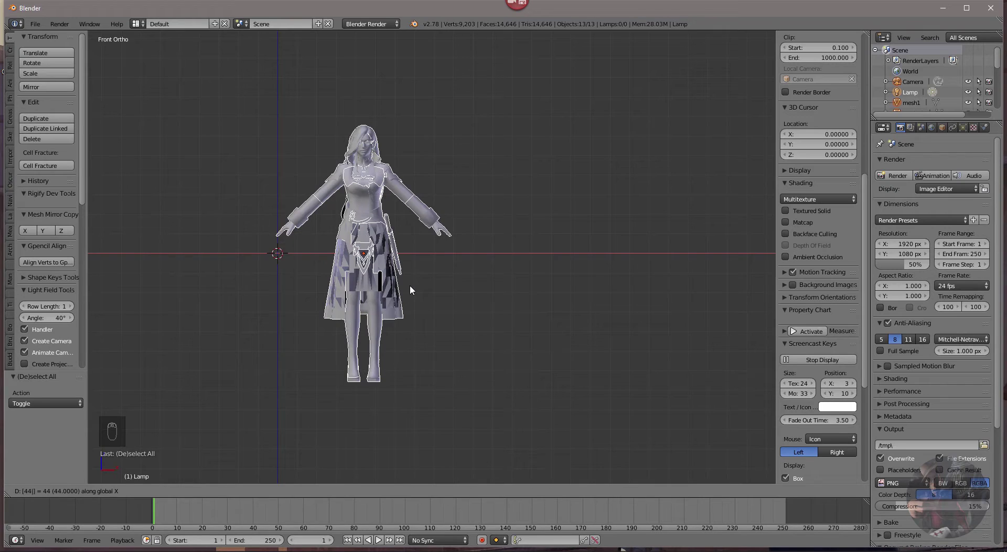
key(g)
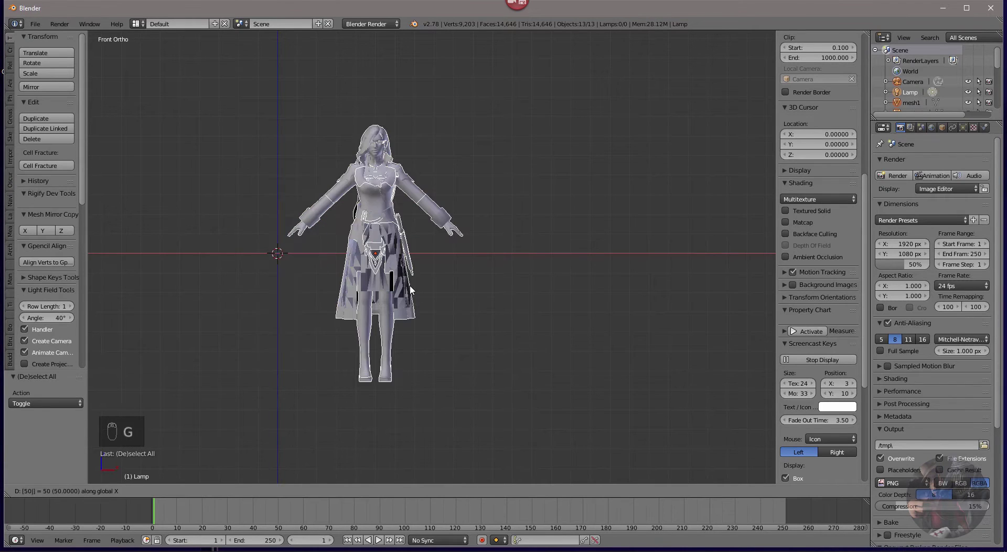
key(a)
key(a)
key(shift+d)
key(g)
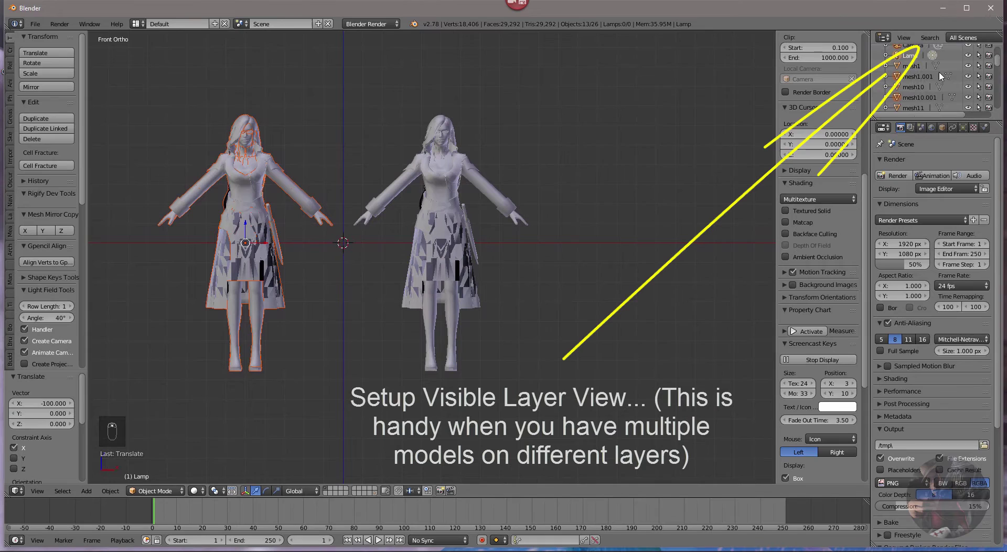
drag(928, 113, 951, 80)
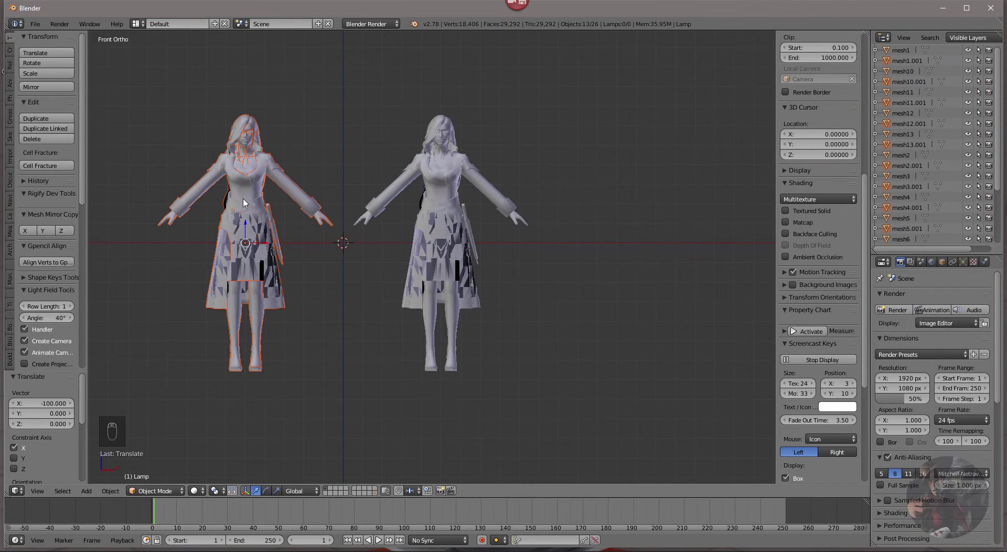
Move the copy to its own layer, limit the outliner to visible layers, and snap the selection to the cursor.
key(a)
key(a)
key(a)
key(b)
key(m)
key(a)
key(shift+s)
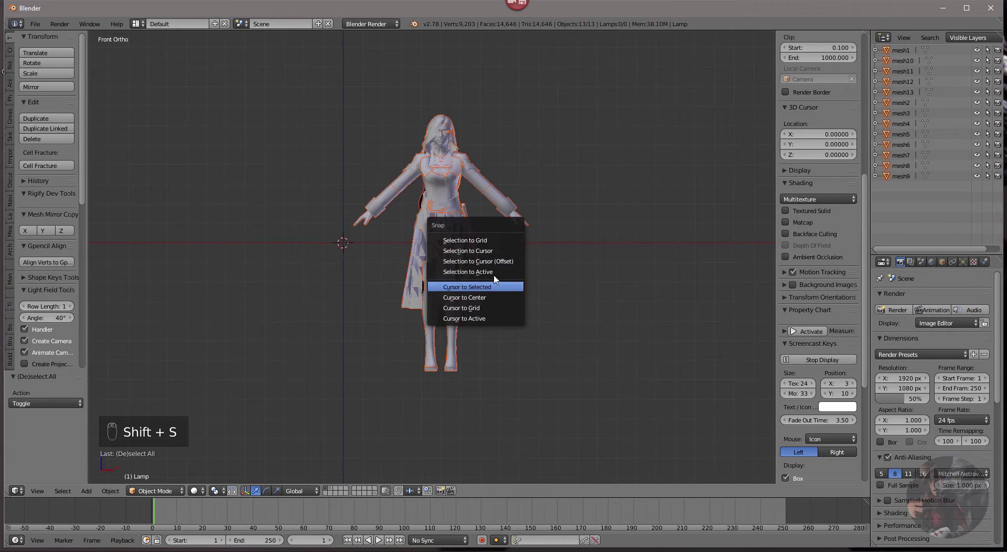
click(335, 493)
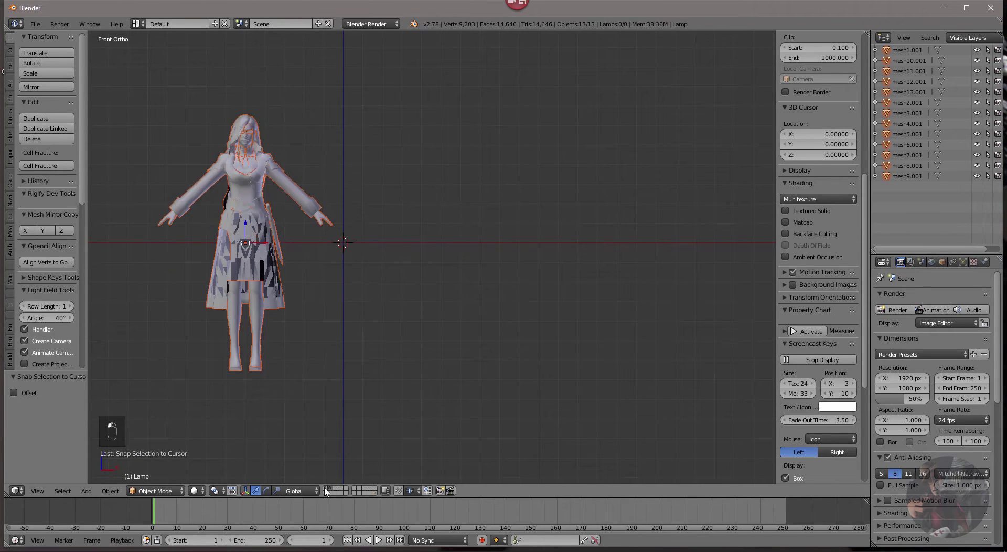
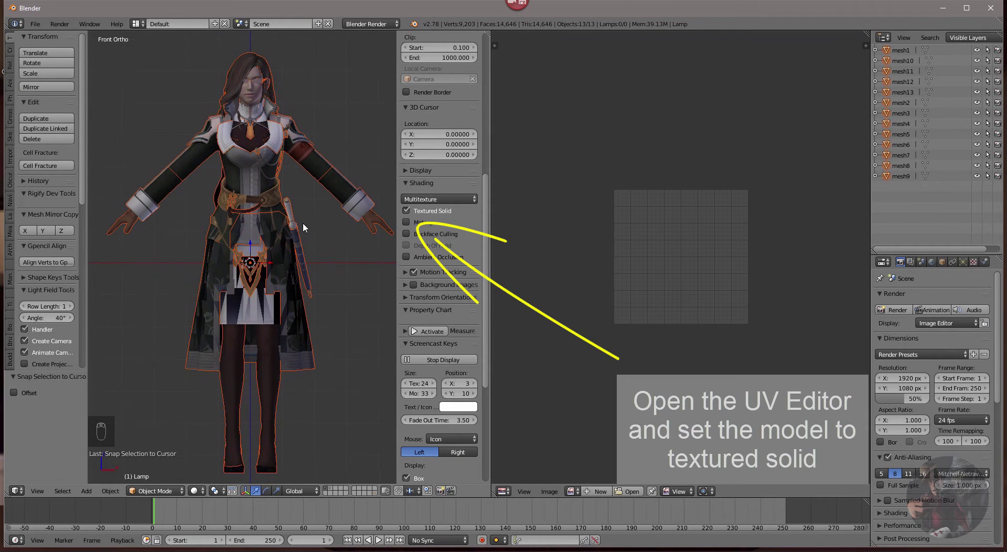
Enter edit mode with all faces selected and set the first object's image to mytexture.png.
click(901, 52)
key(Tab)
key(a)
key(a)
drag(660, 223, 582, 331)
key(a)
click(627, 497)
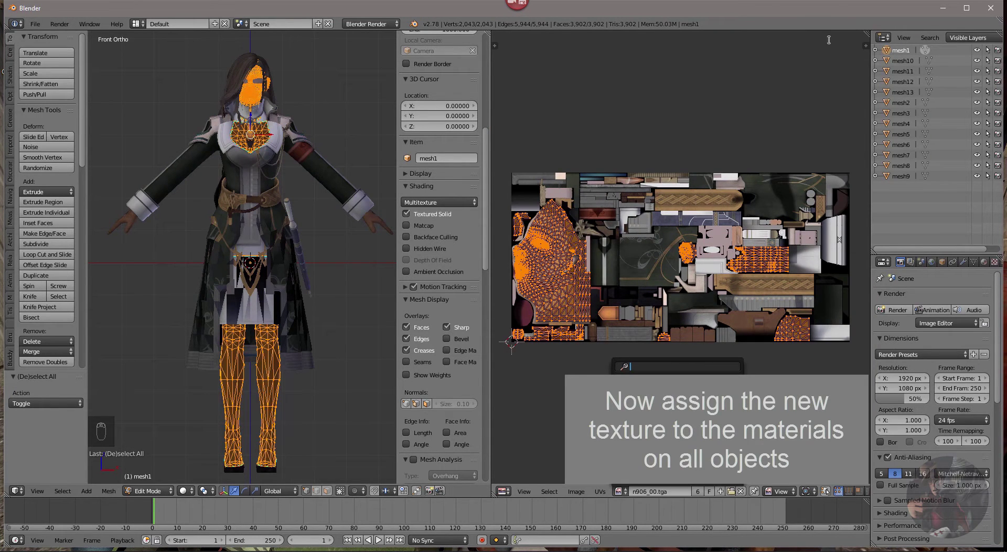
drag(985, 266, 949, 382)
drag(950, 388, 995, 263)
drag(995, 264, 946, 397)
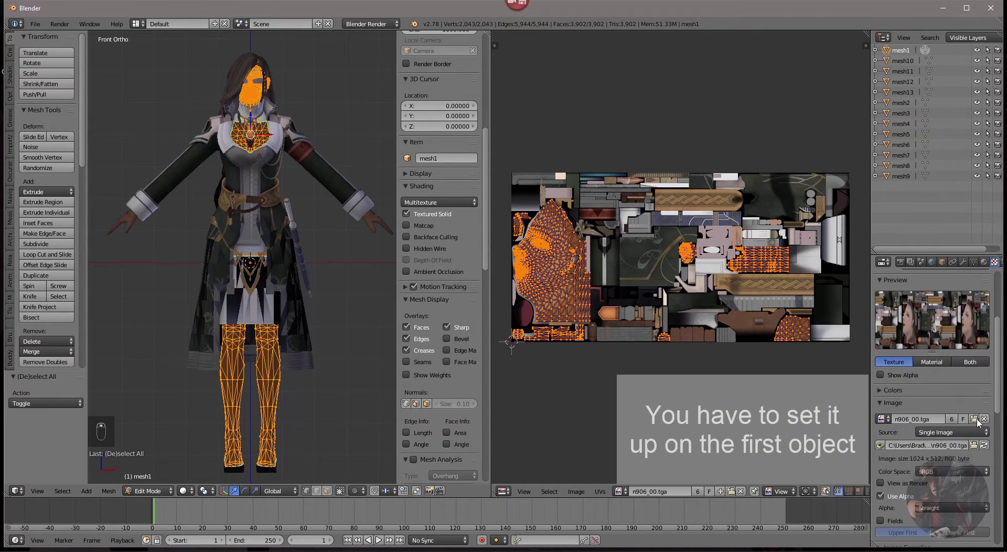
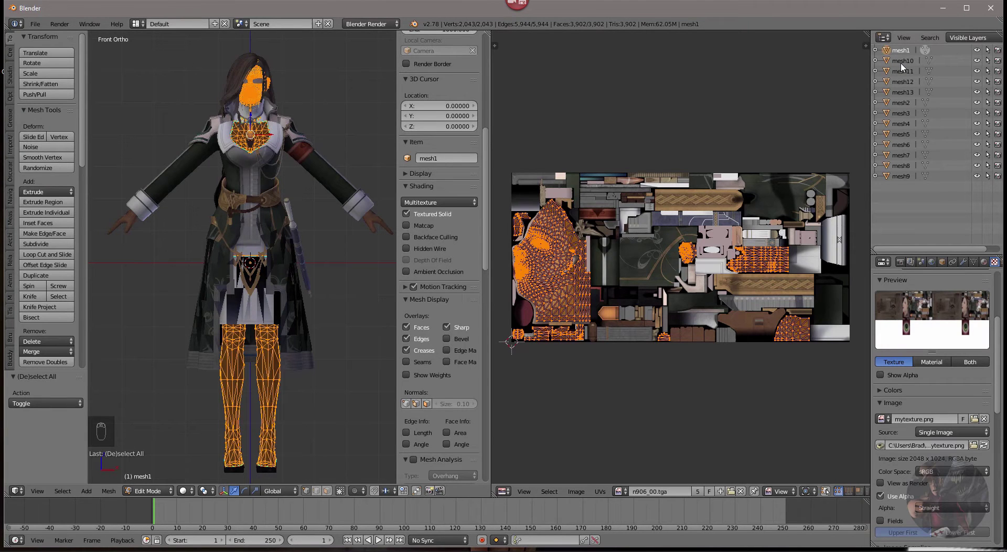
Select mesh10 in the outliner and switch its material texture to the combined image.
drag(903, 67, 935, 376)
drag(935, 375, 930, 317)
click(929, 318)
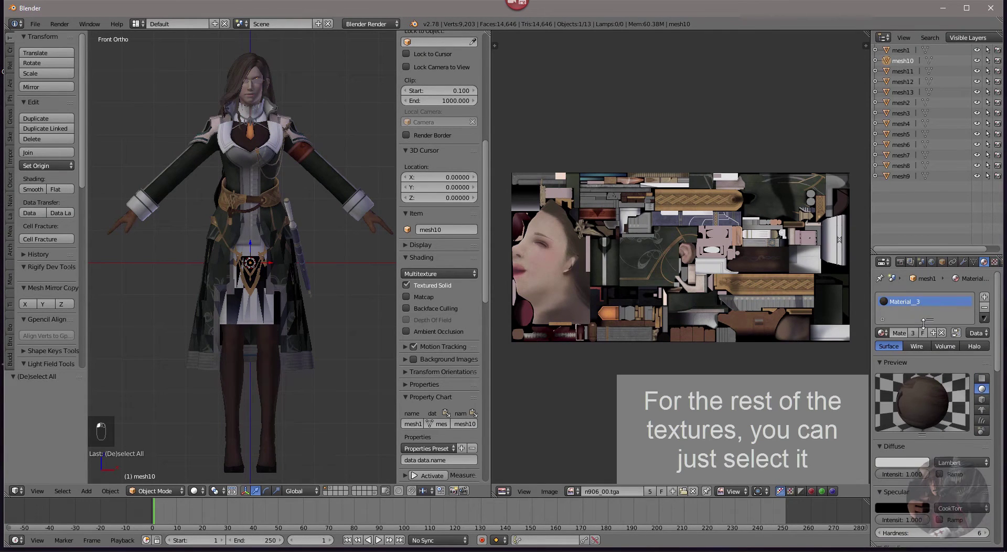
drag(994, 267, 979, 450)
click(892, 423)
Step through the next mesh objects in the outliner, toggling edit mode to check each one.
drag(912, 76, 935, 211)
key(Tab)
click(909, 76)
key(Tab)
key(Tab)
middle_click(298, 202)
key(Tab)
middle_click(903, 77)
drag(884, 83, 902, 88)
middle_click(910, 92)
In the Texture properties pick mytexture.png as the selected mesh's image.
drag(910, 88, 975, 277)
drag(995, 268, 959, 247)
drag(985, 266, 907, 108)
drag(907, 108, 984, 359)
drag(995, 264, 914, 438)
click(893, 422)
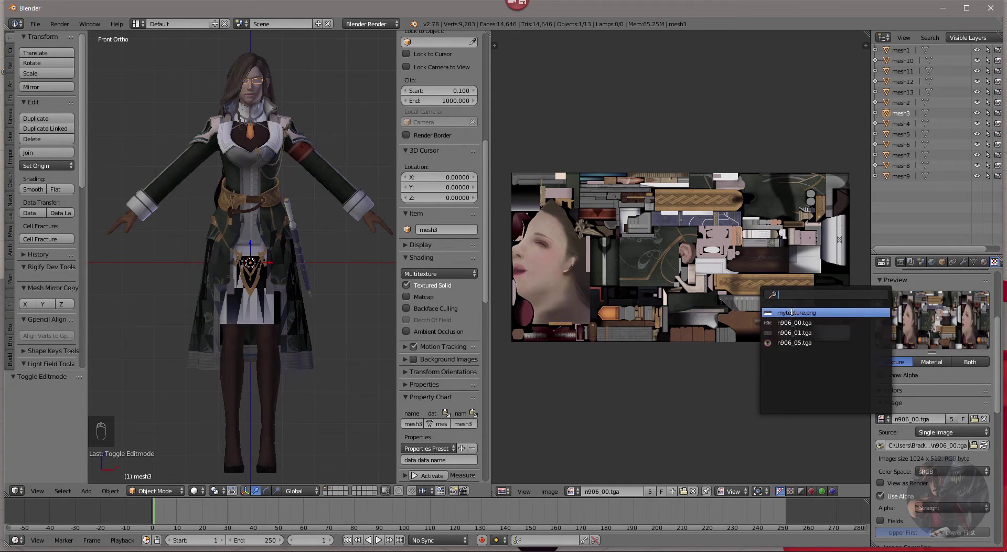
drag(904, 127, 893, 425)
click(893, 426)
drag(989, 263, 907, 131)
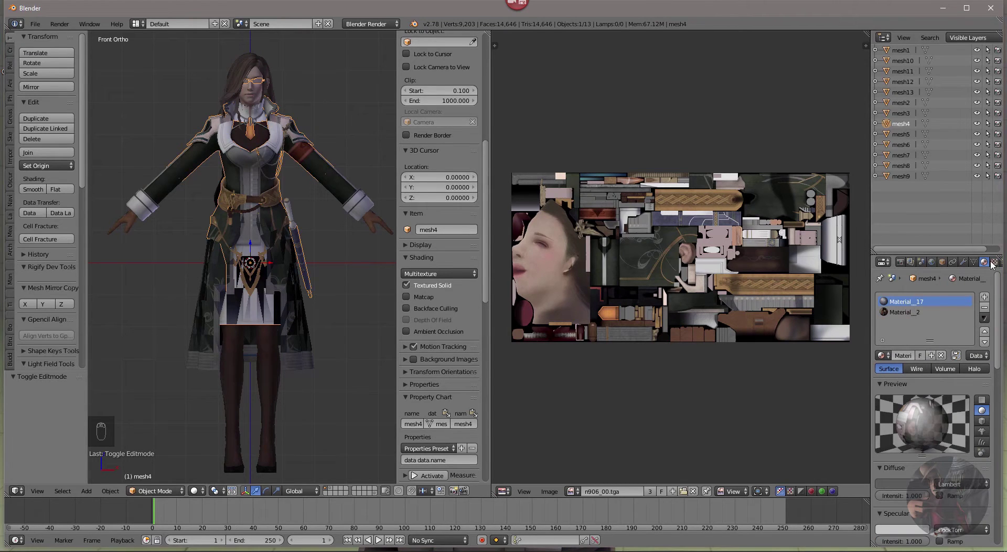
drag(998, 267, 949, 309)
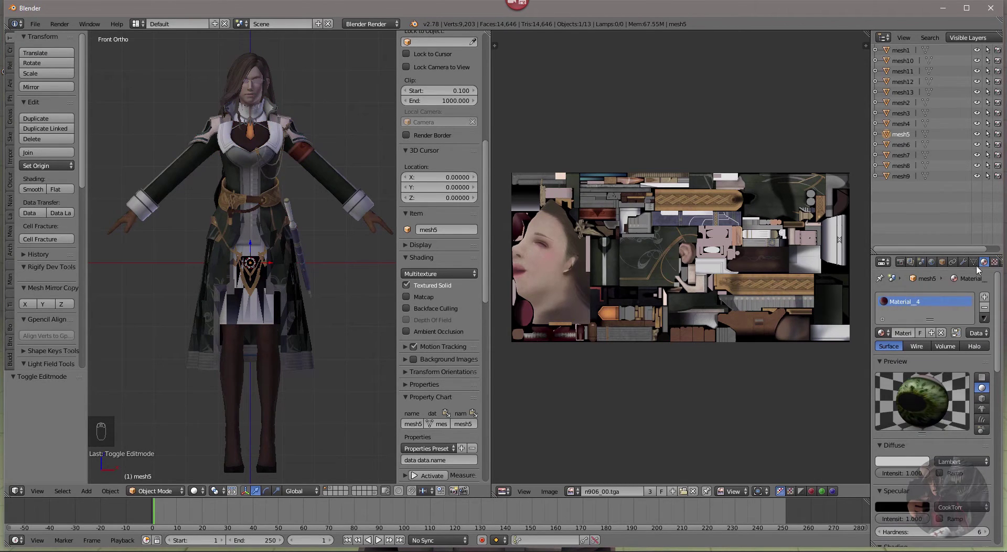
drag(999, 266, 415, 472)
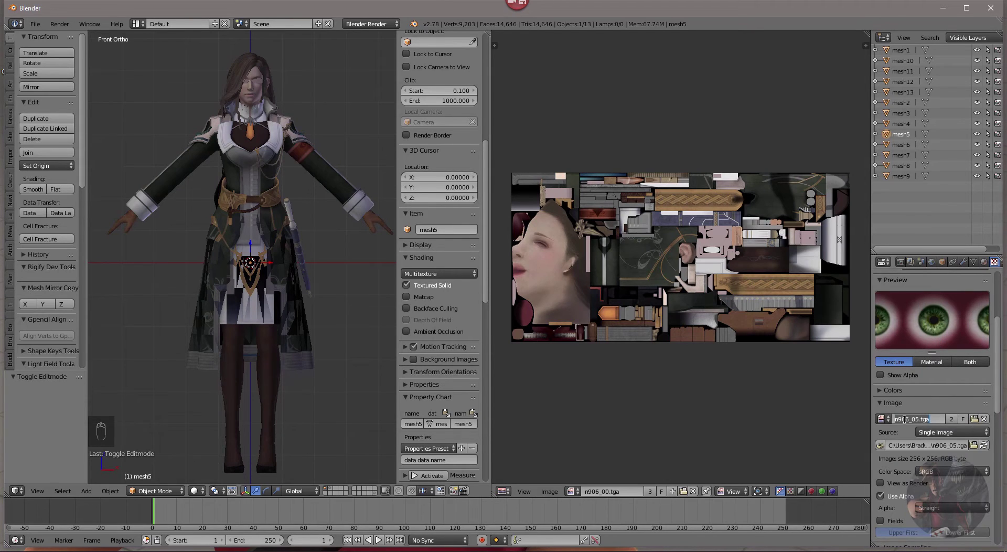
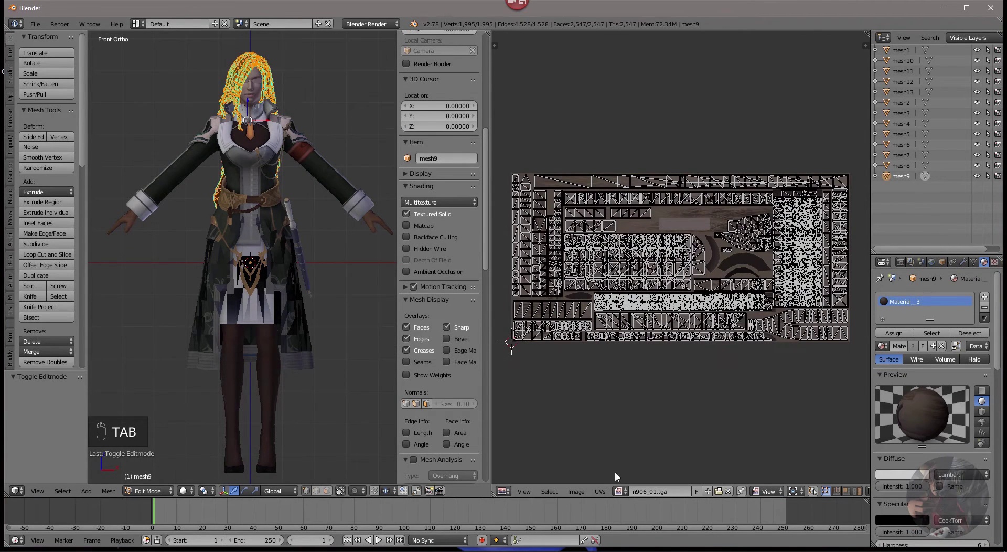
Select mesh1, enter edit mode with all UVs selected and bring up the UV editor's image list.
drag(904, 53, 350, 147)
key(a)
key(a)
key(a)
click(910, 55)
key(Tab)
click(630, 496)
Show the combined texture behind the UVs and set the pivot to the 2D cursor at the image corner.
key(a)
click(636, 323)
key(a)
drag(631, 318, 897, 276)
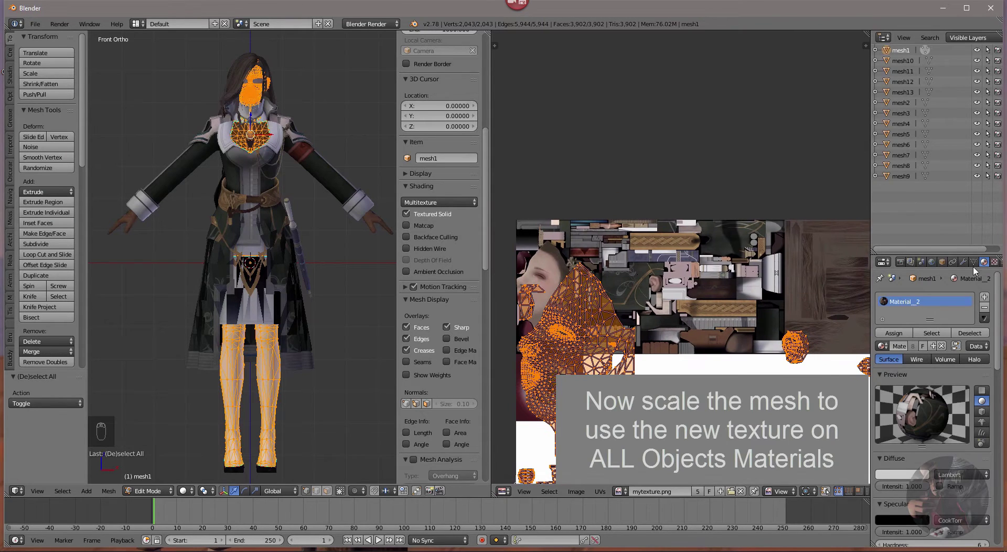
key(n)
click(794, 377)
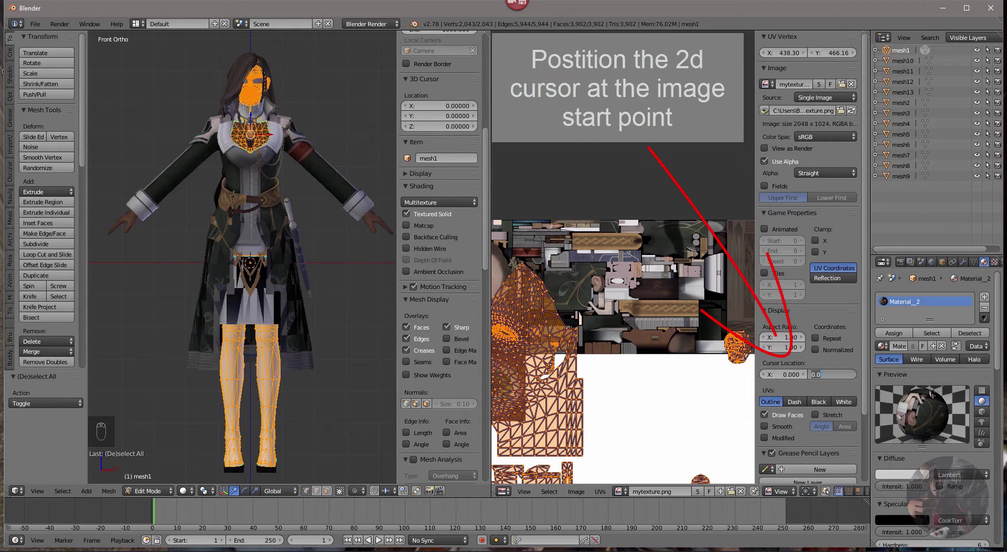
Scale mesh1's UVs down along Y and then X toward the texture corner.
key(s)
click(673, 420)
drag(815, 493, 826, 464)
key(s)
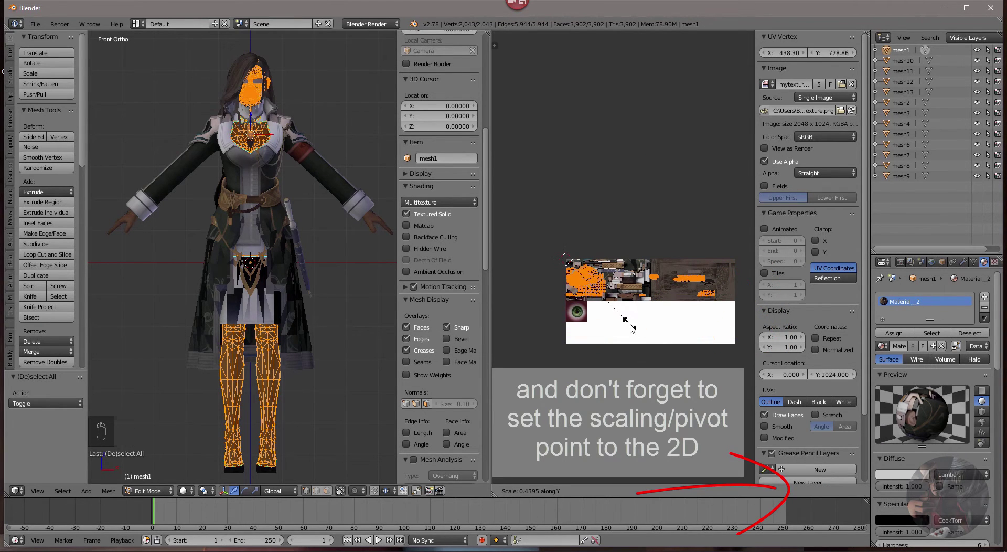
key(s)
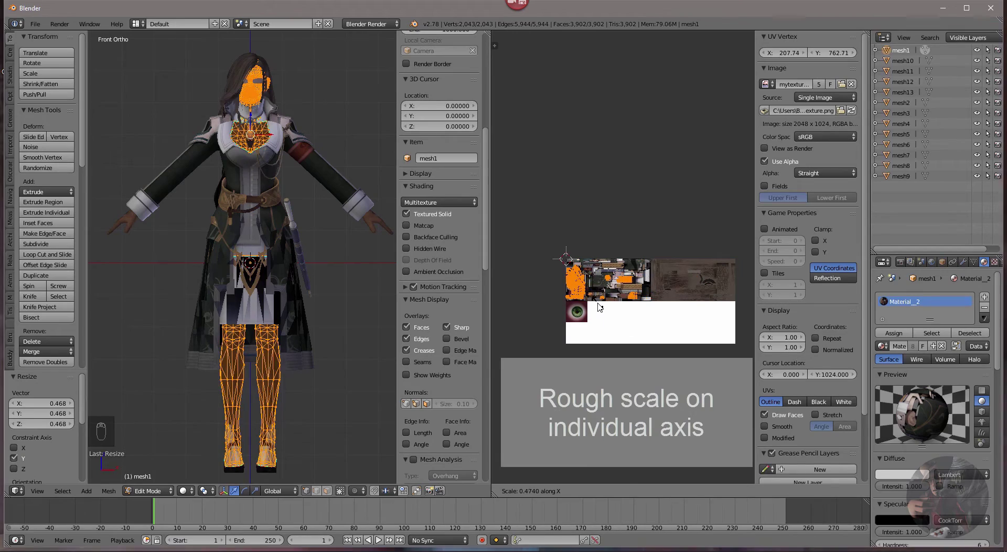
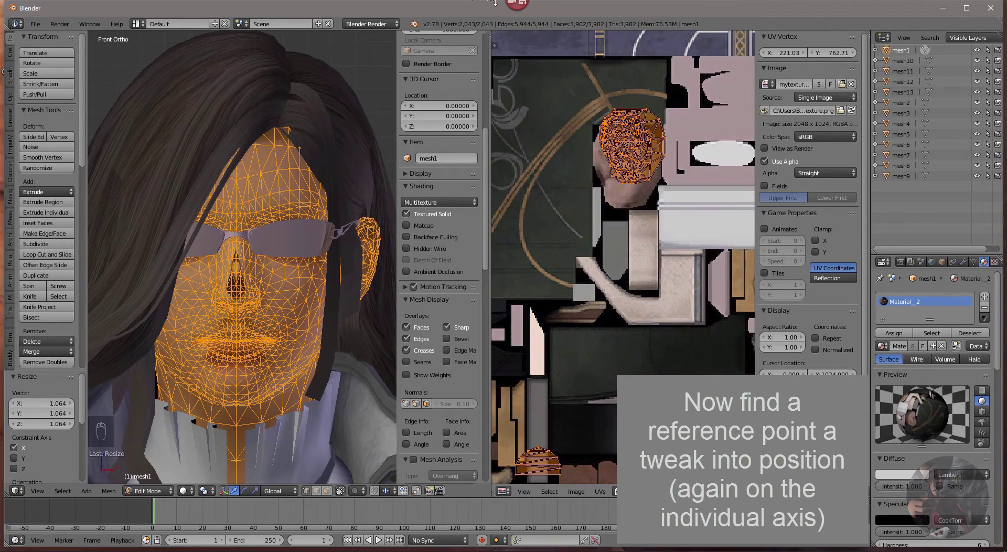
Fine-tune mesh1's UV scale on each axis, leave edit mode and hide/unhide to check the result.
key(s)
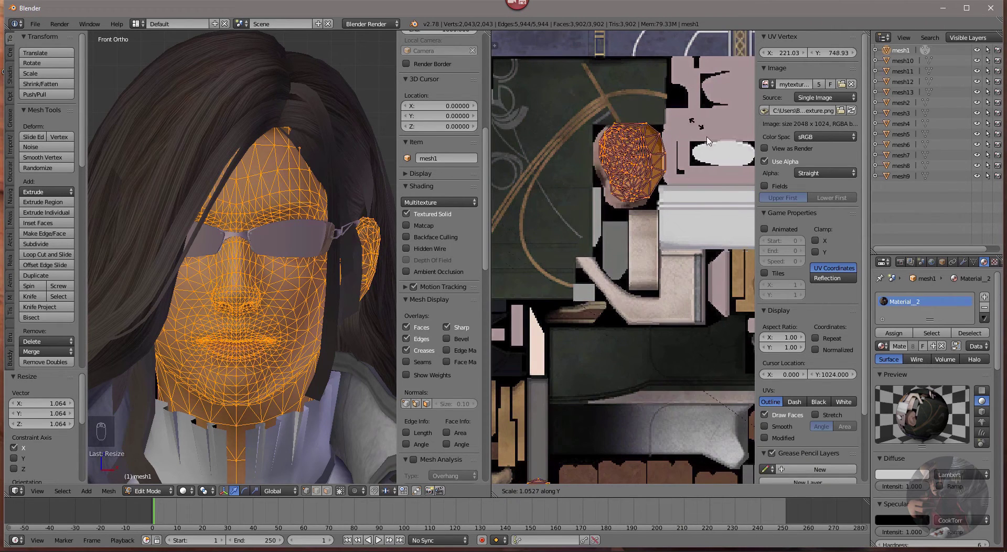
key(s)
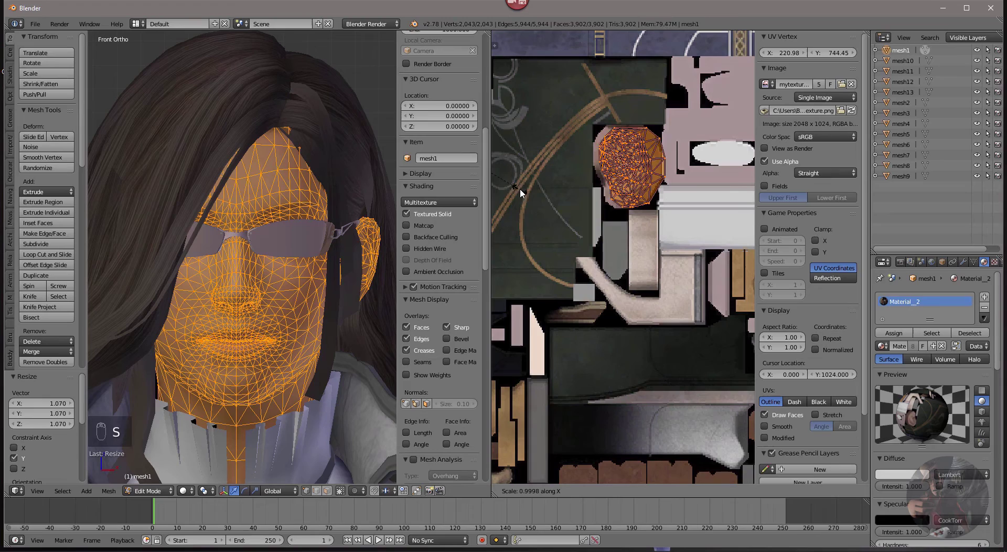
key(Tab)
click(305, 355)
drag(329, 250, 141, 251)
key(h)
key(alt+h)
Switch to front view and zoom onto the face to verify the texture lines up.
click(364, 205)
middle_click(389, 212)
drag(360, 220, 367, 104)
key(KP_1)
middle_click(362, 152)
drag(350, 178, 524, 113)
Select mesh10, enter edit mode, assign the combined image and place the 2D cursor.
click(903, 64)
key(Tab)
drag(604, 282, 246, 97)
click(247, 97)
middle_click(618, 318)
click(626, 492)
click(802, 366)
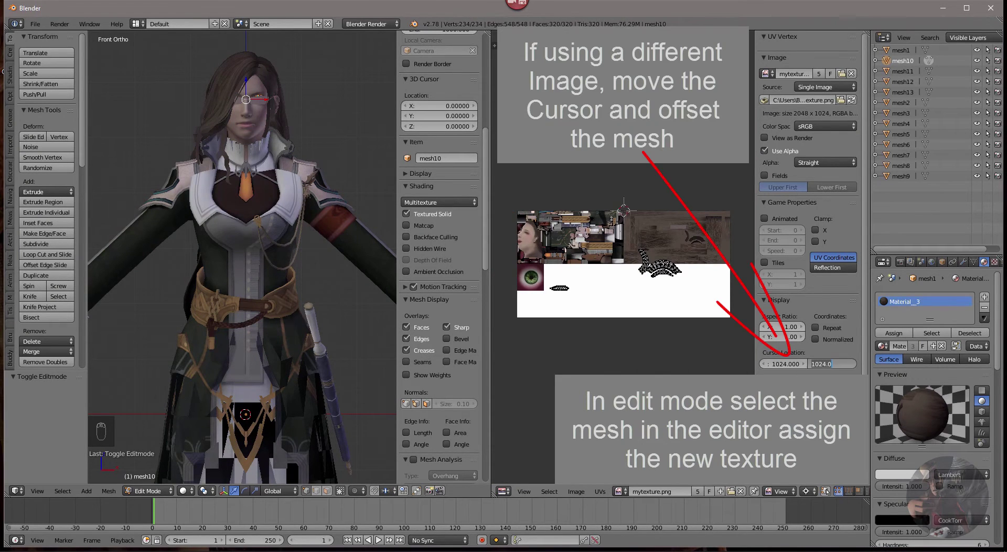
Select all mesh10 UVs, offset them 1024 along X and scale them down onto the wood area.
key(a)
click(628, 495)
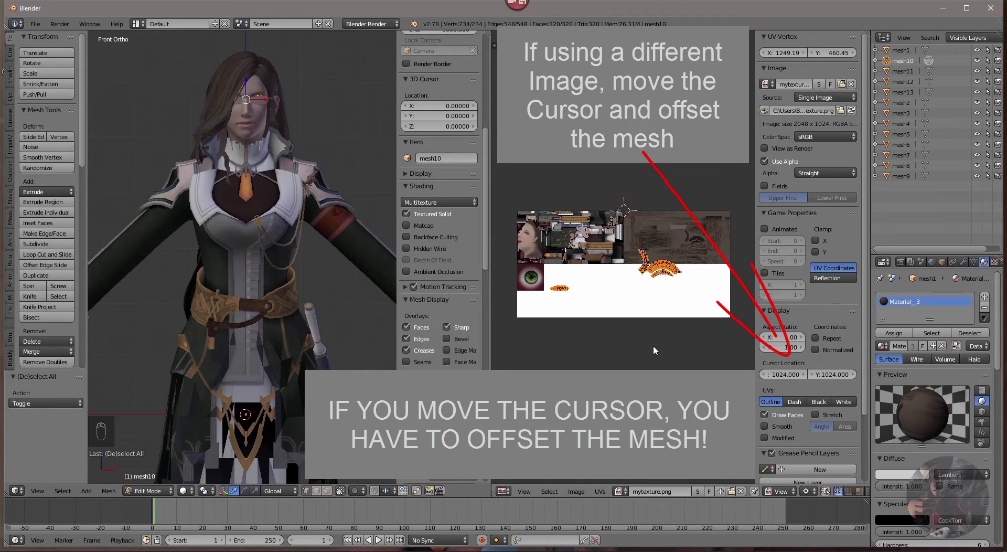
key(g)
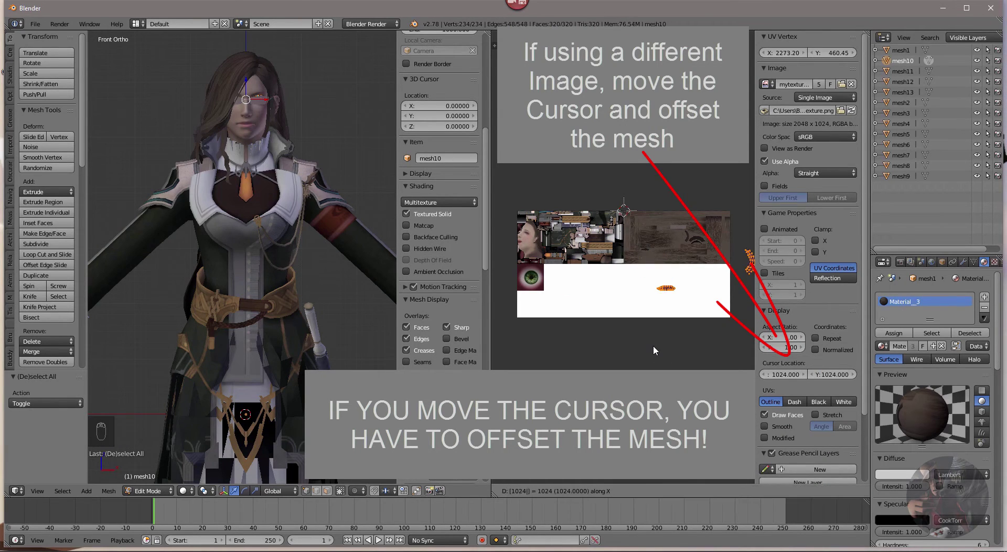
key(s)
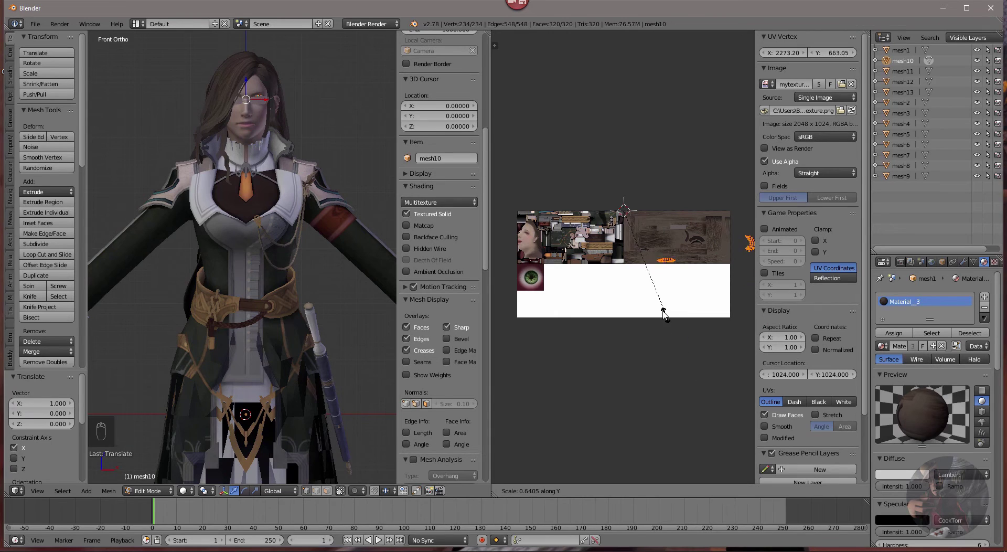
key(s)
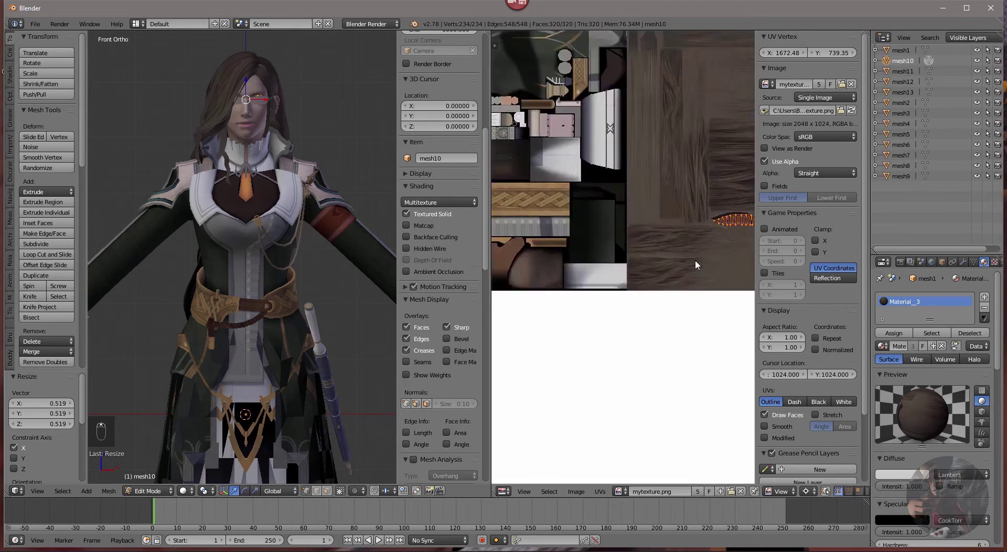
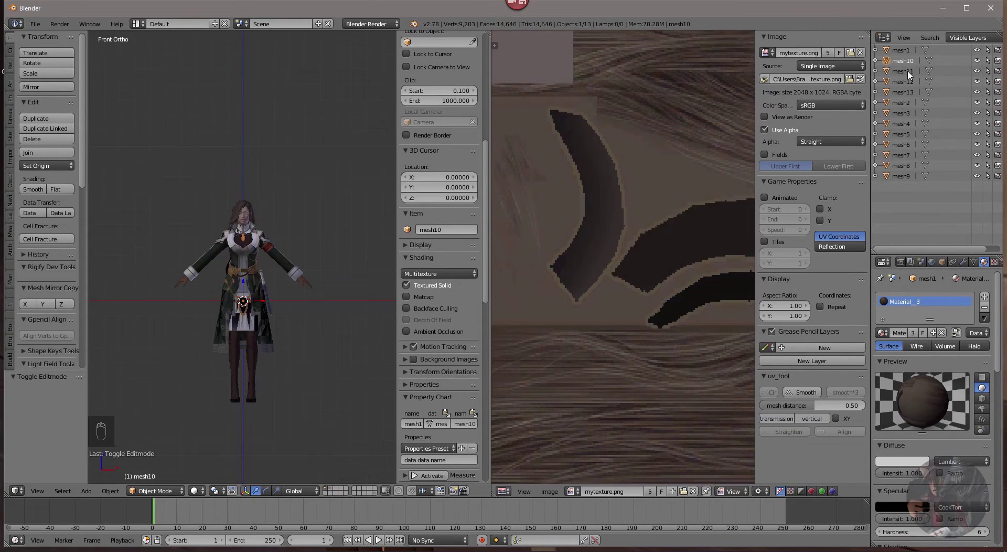
Edit mesh11 with all faces selected, assign mytexture.png and scale its UVs 0.5 in Y, then in X.
key(Tab)
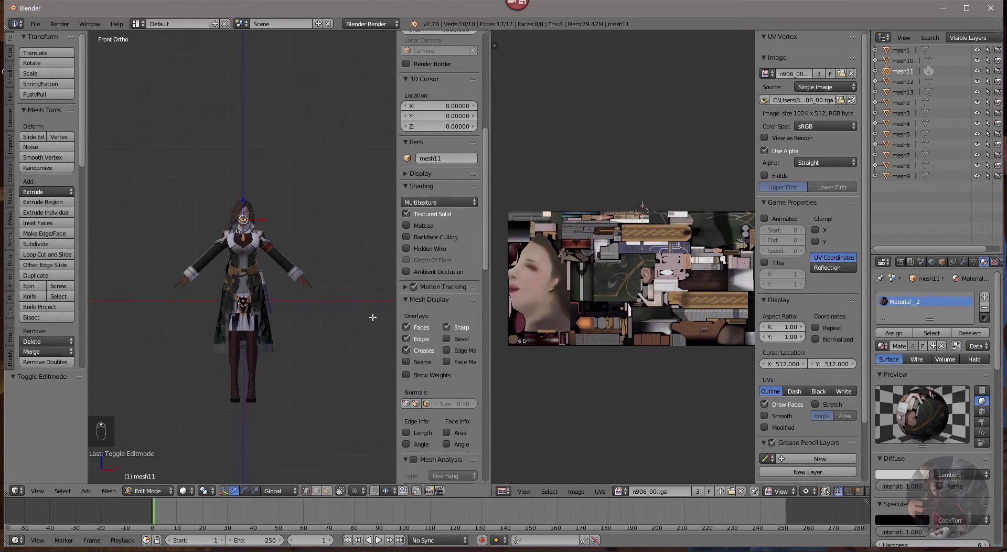
key(a)
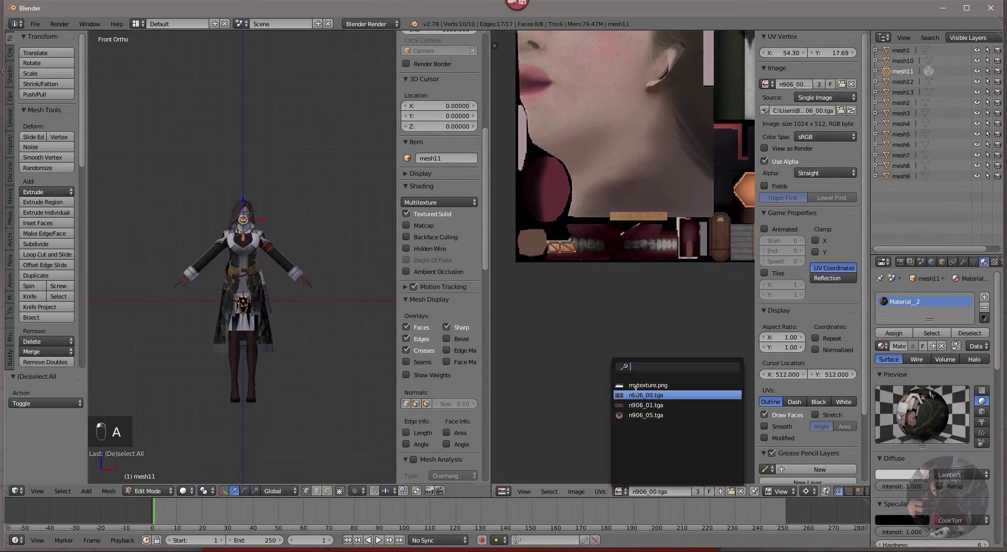
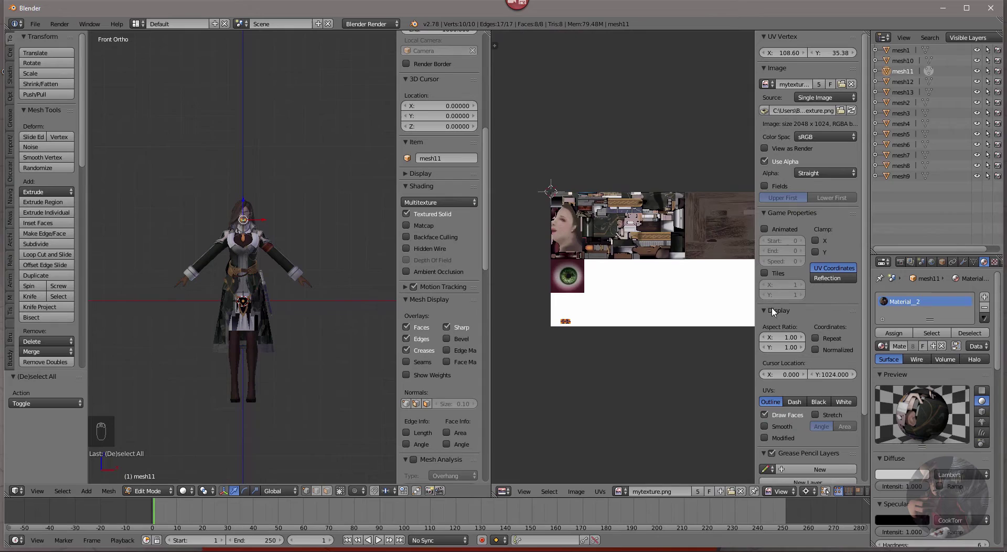
click(624, 359)
key(s)
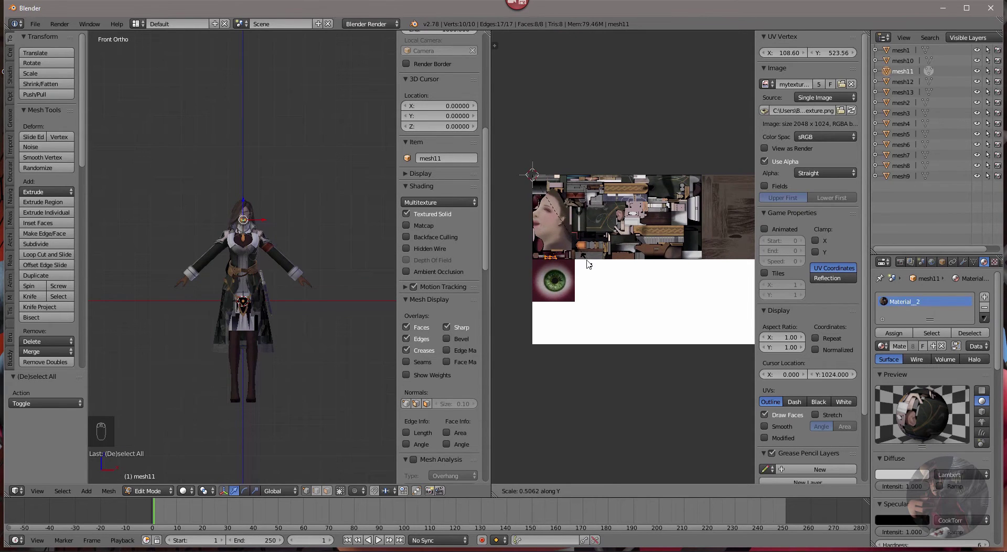
click(668, 419)
key(s)
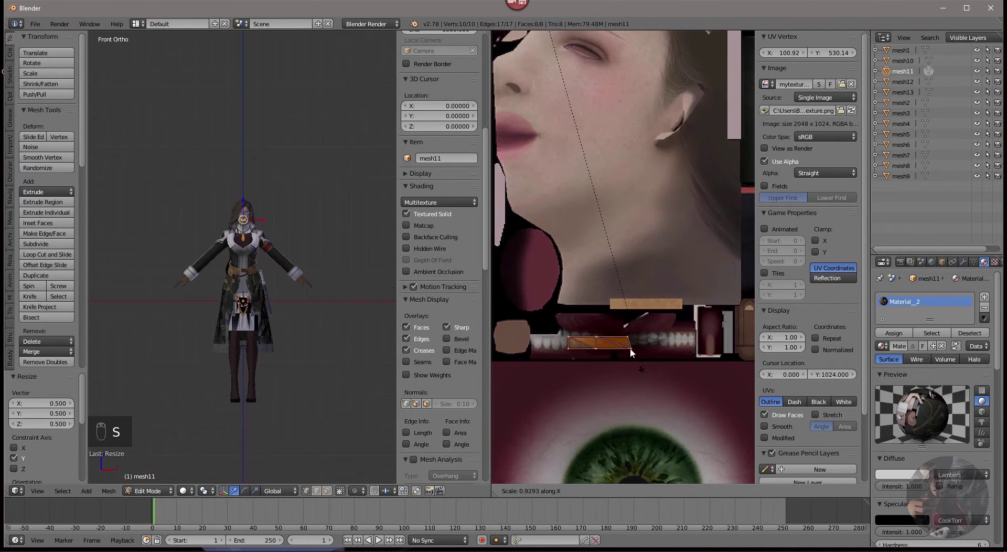
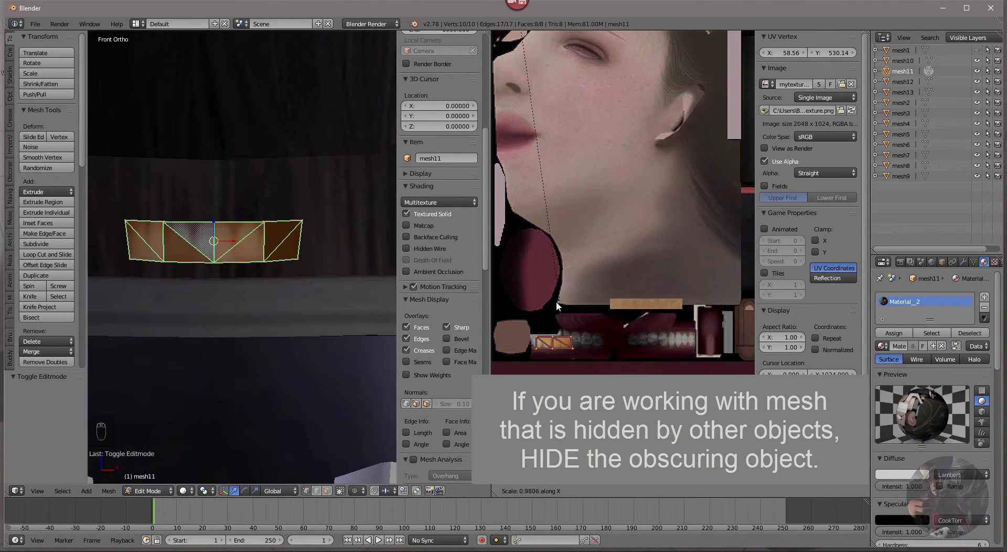
Nudge mesh11's UV scale over the teeth area, return to object mode and unhide everything.
key(s)
key(s)
key(Tab)
key(Tab)
key(alt+h)
key(Tab)
key(alt+h)
Select mesh12, enter edit mode with all faces selected and assign the combined image.
click(913, 86)
key(Tab)
middle_click(606, 321)
middle_click(611, 330)
key(a)
click(626, 493)
drag(634, 374, 837, 378)
click(792, 376)
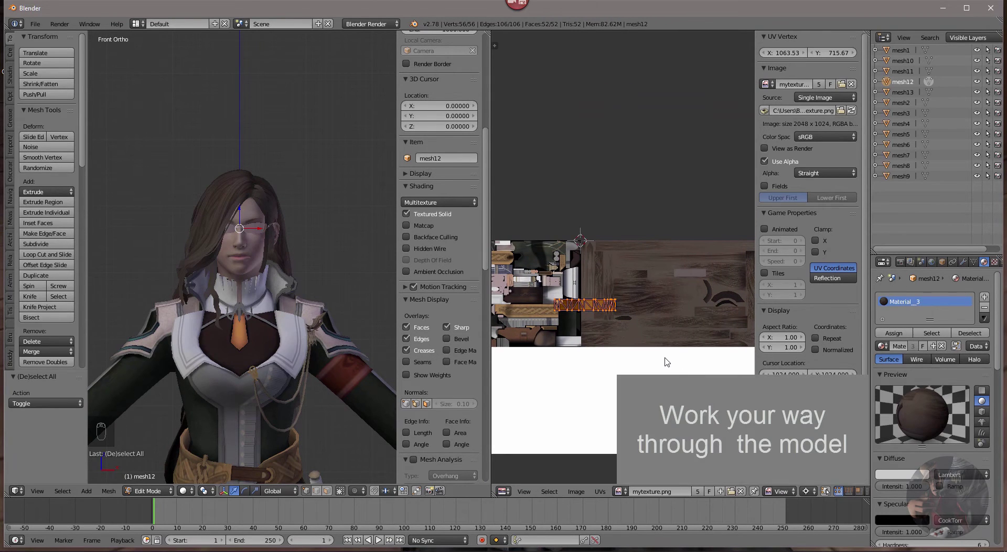
Slide mesh12's UVs along X into place and stretch them vertically to fit.
key(g)
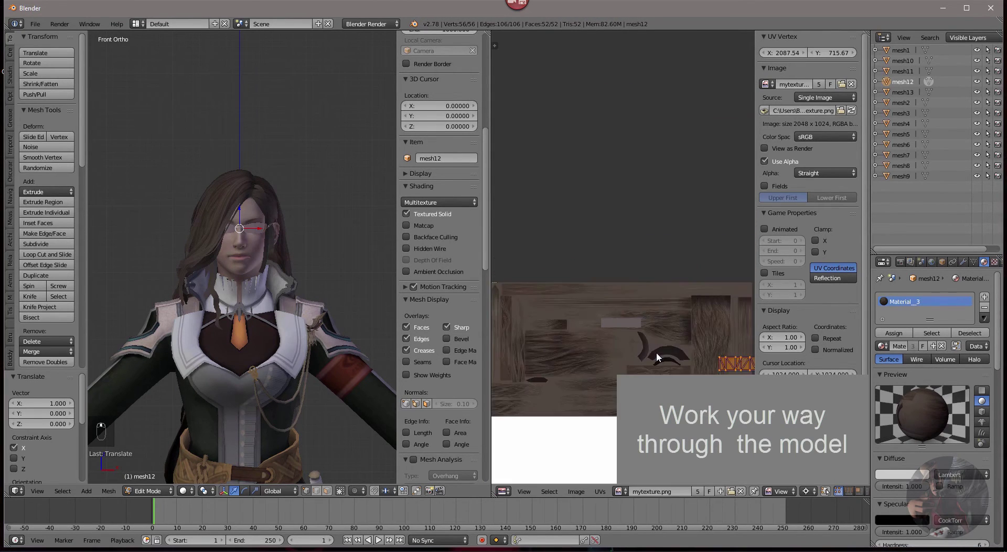
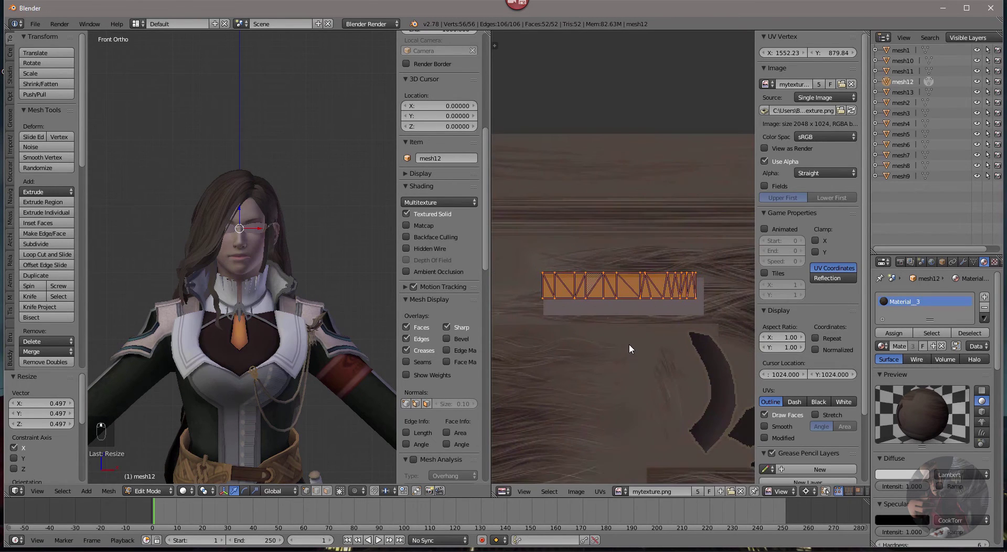
key(s)
key(s)
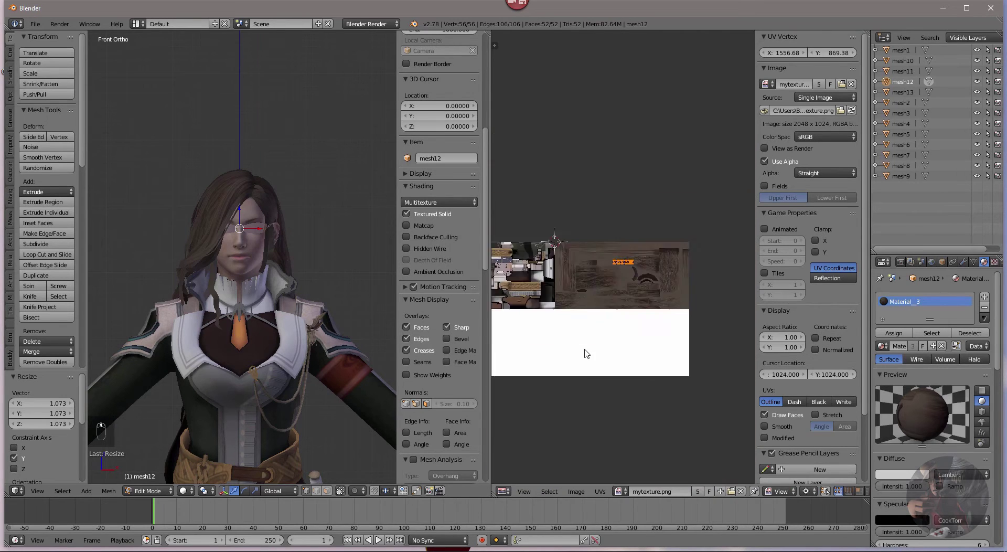
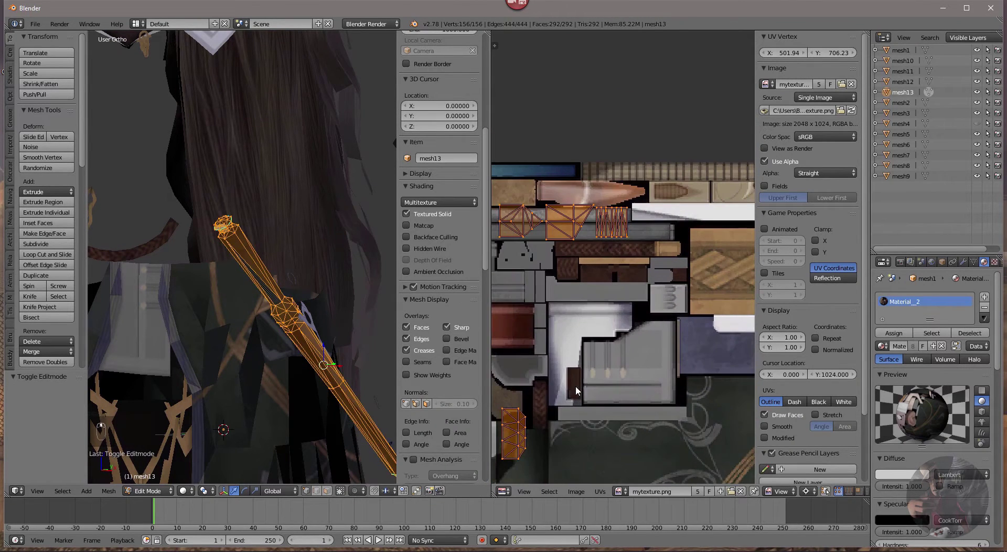
Scale the sword mesh13's UVs down, constraining along Y, onto their wooden strip.
middle_click(577, 390)
key(s)
key(s)
key(s)
key(y)
key(s)
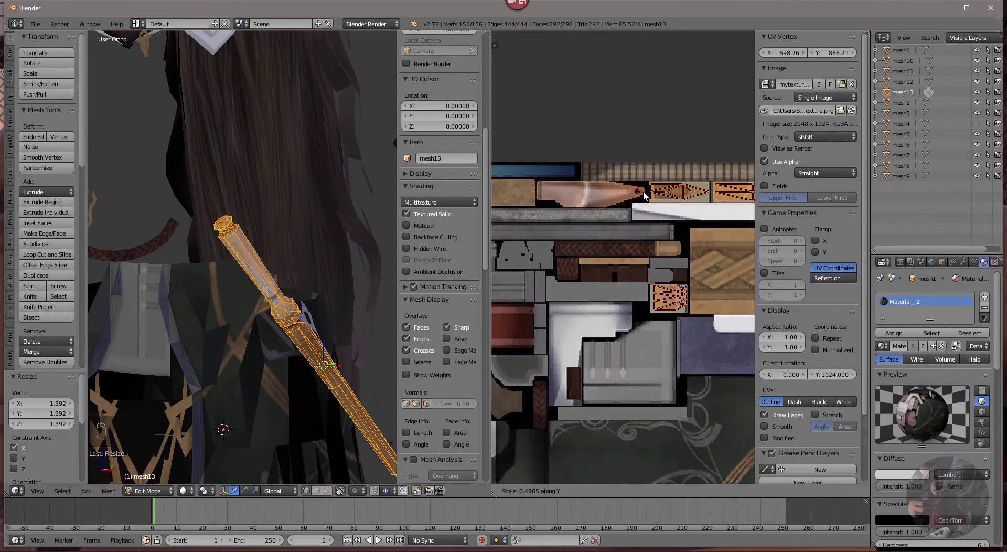
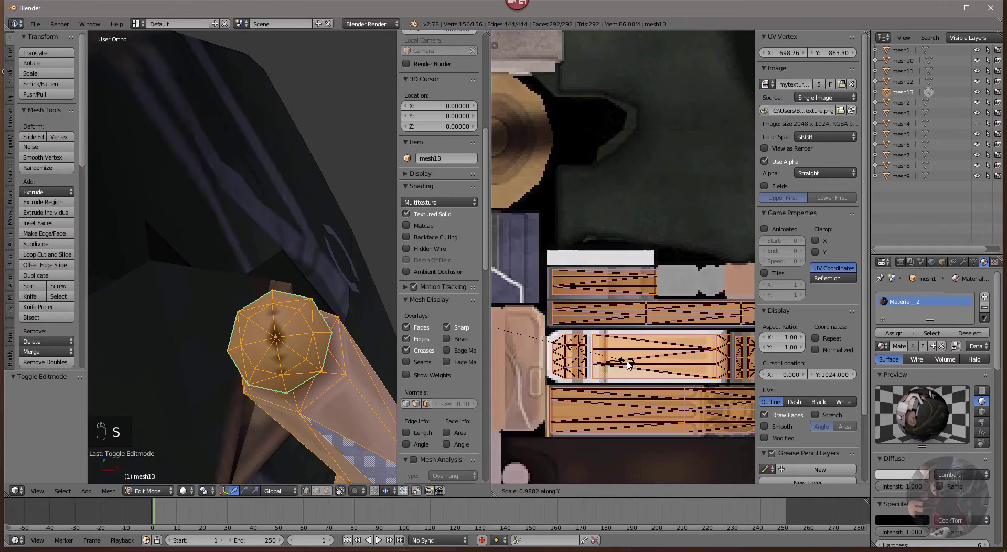
Fine-tune the sword UVs' vertical and horizontal scale, then return to object mode and unhide all.
key(s)
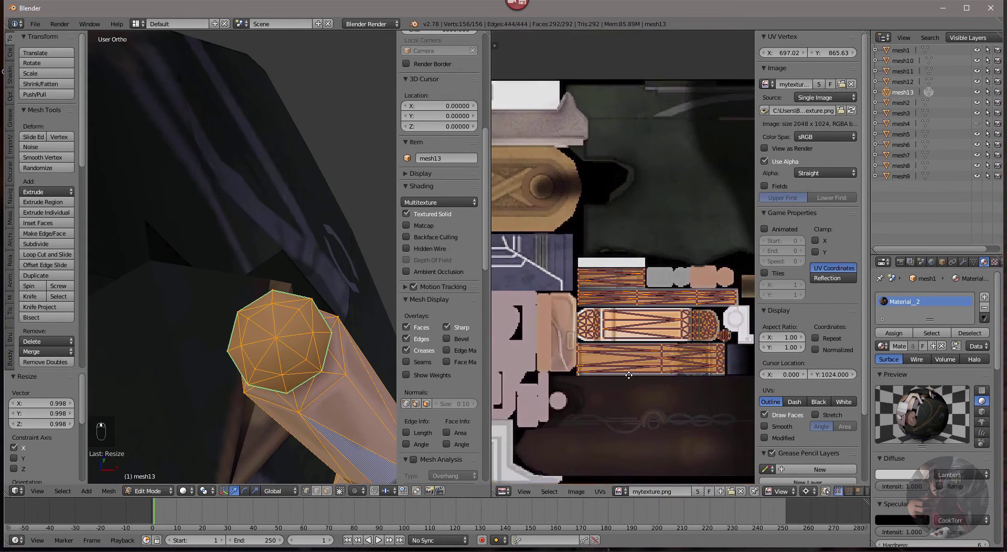
key(s)
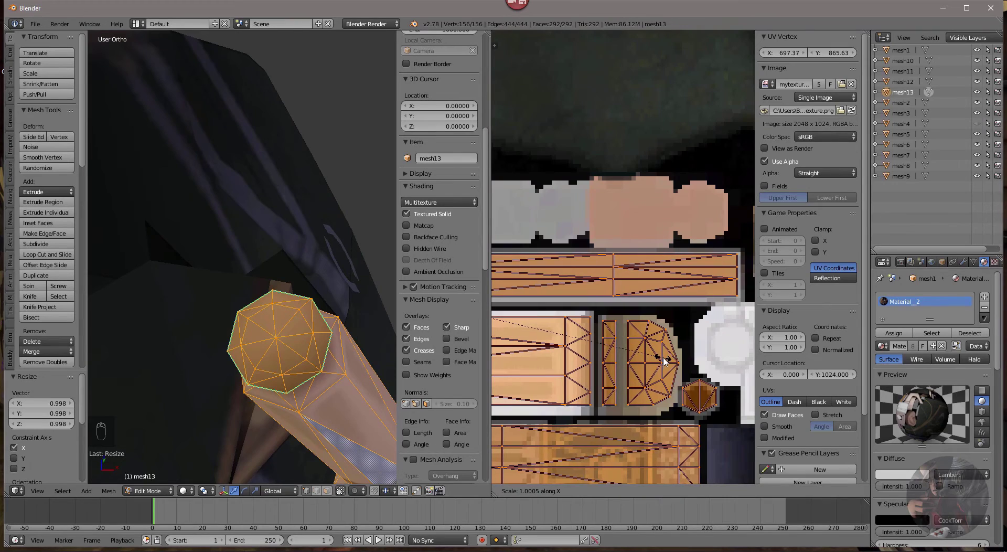
key(s)
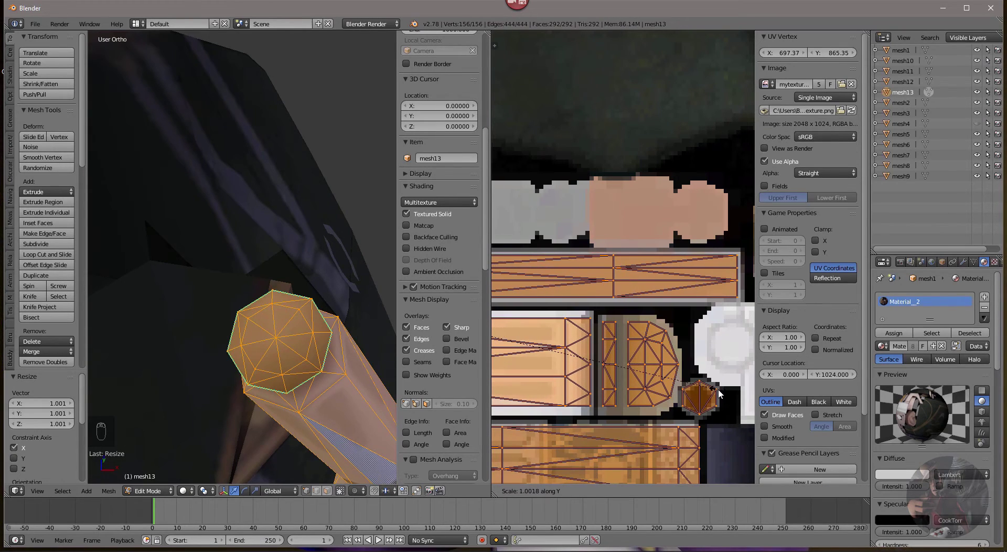
key(Tab)
drag(309, 256, 159, 363)
key(alt+h)
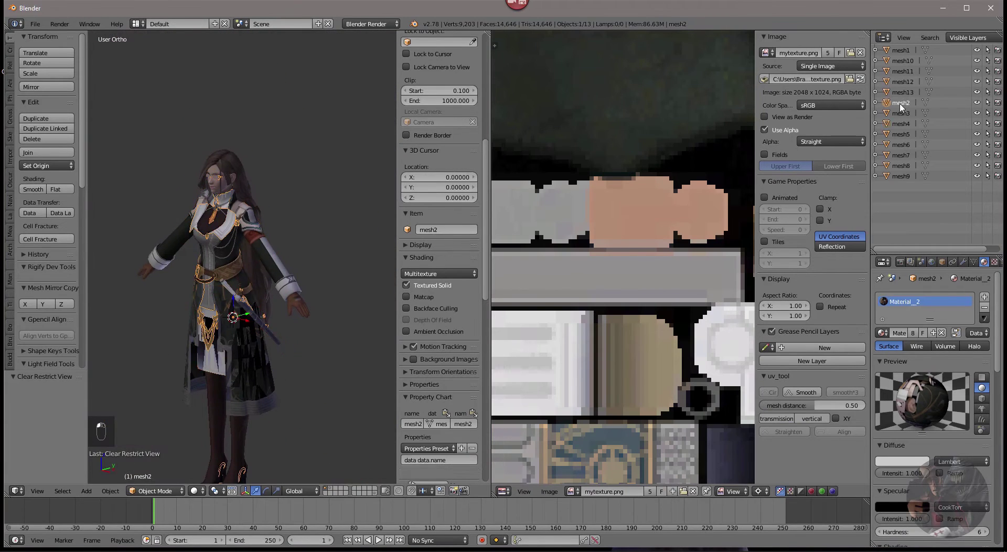
Edit mesh2 with all faces selected, assign the combined texture and scale its UVs 0.5 in Y, then in X.
key(Tab)
key(a)
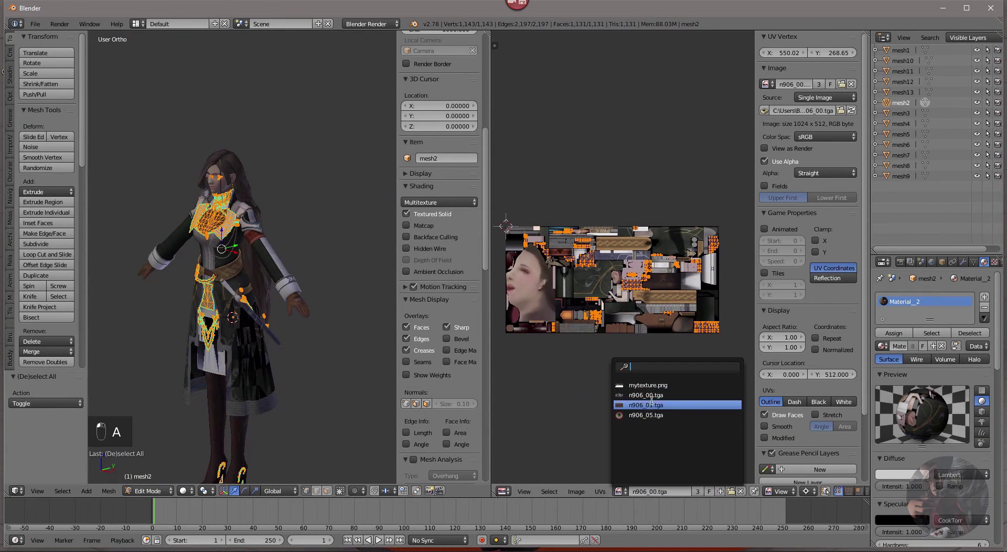
click(652, 384)
drag(652, 380, 659, 395)
key(s)
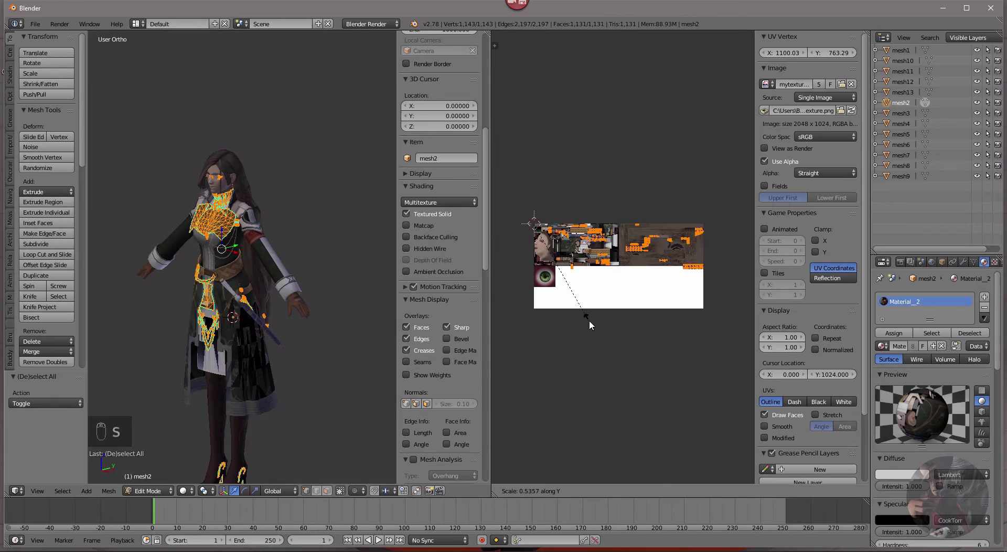
click(658, 380)
drag(658, 379, 541, 301)
key(s)
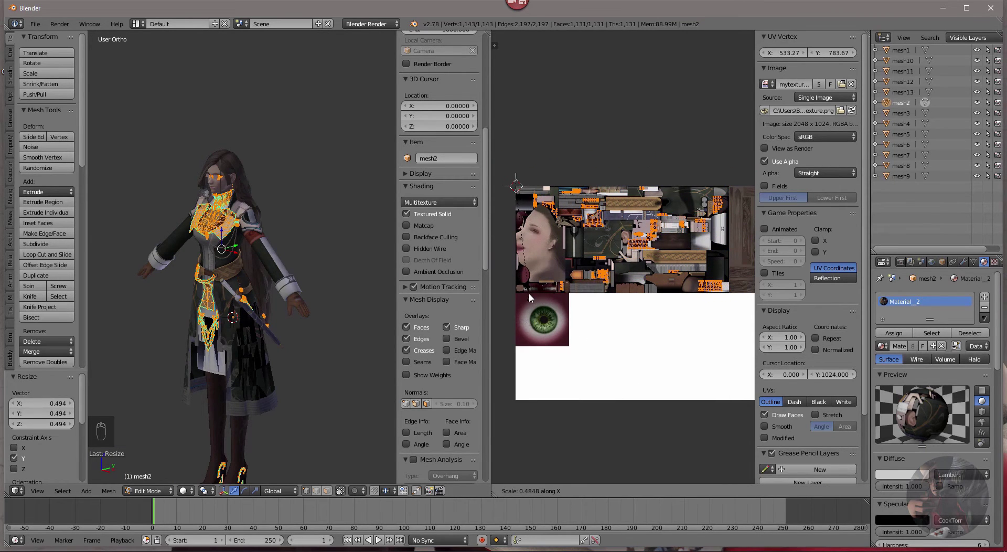
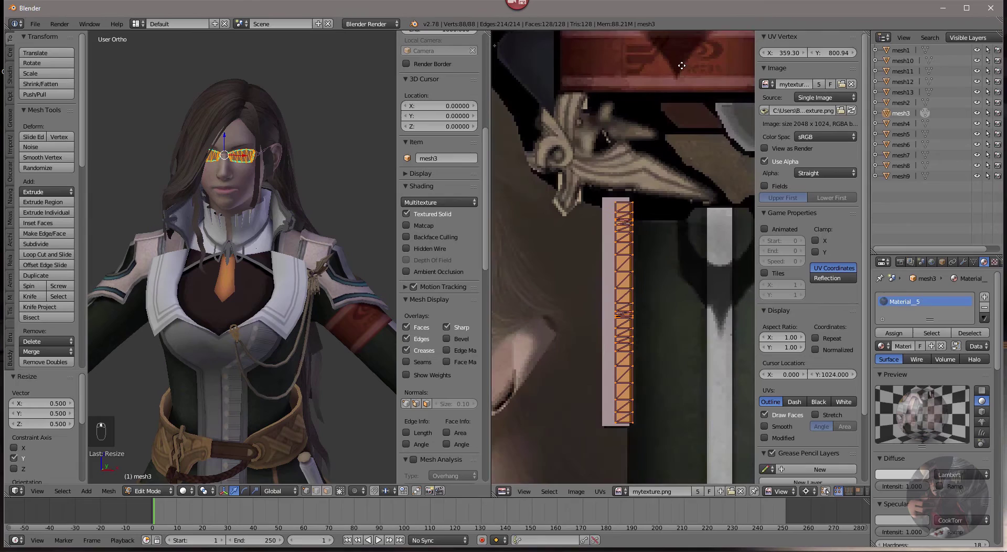
Scale mesh3's glasses UVs horizontally to fit its region of the combined texture.
click(676, 307)
key(s)
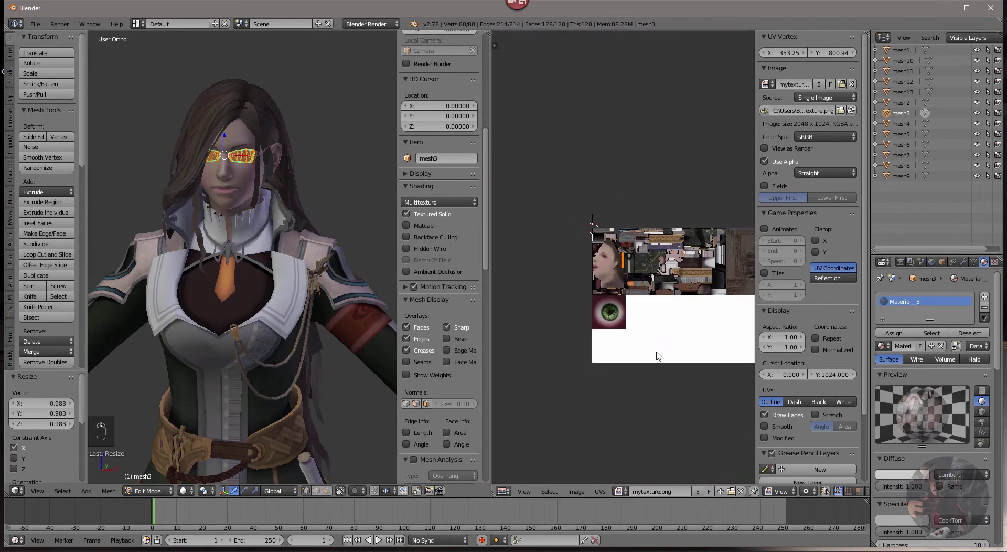
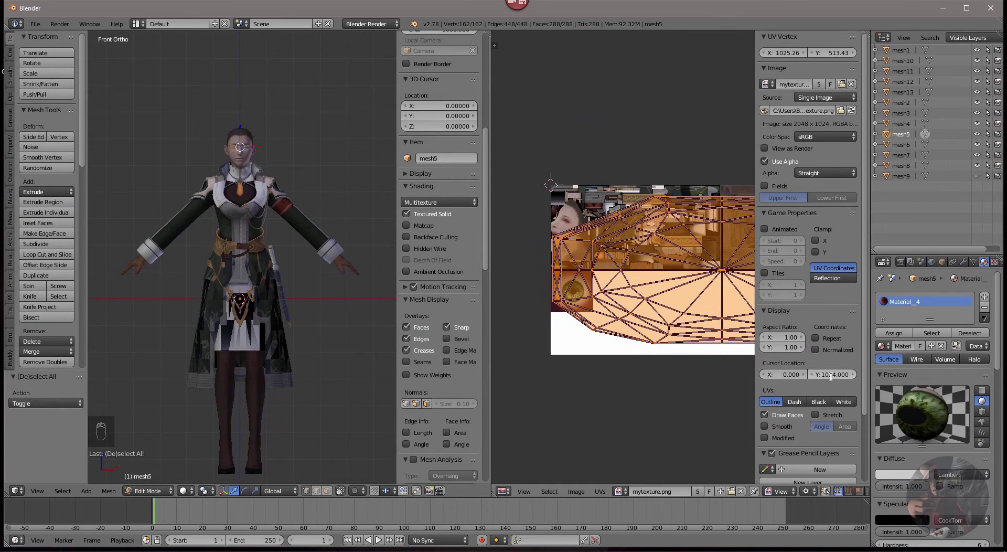
Move the eye mesh5's UVs vertically down toward the eye image in the texture.
click(832, 376)
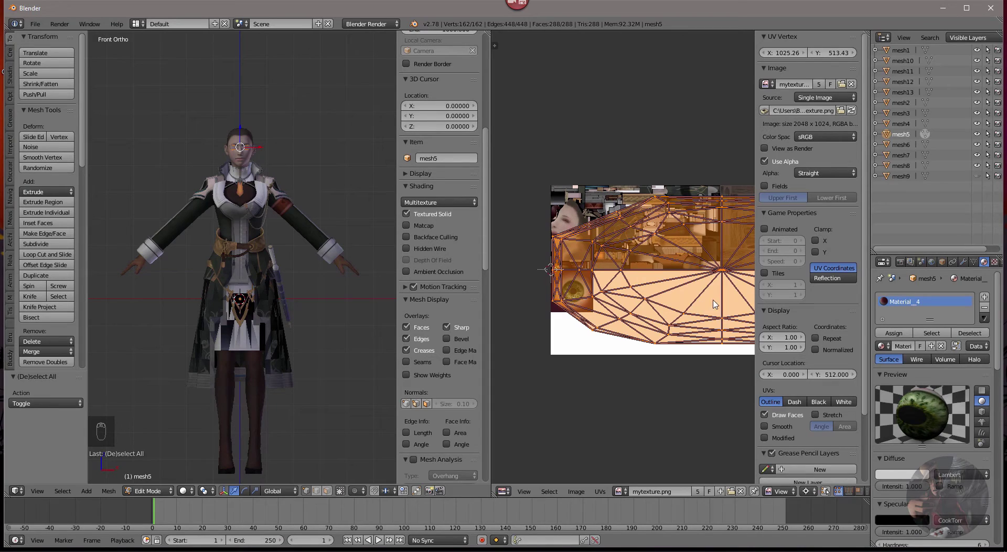
key(g)
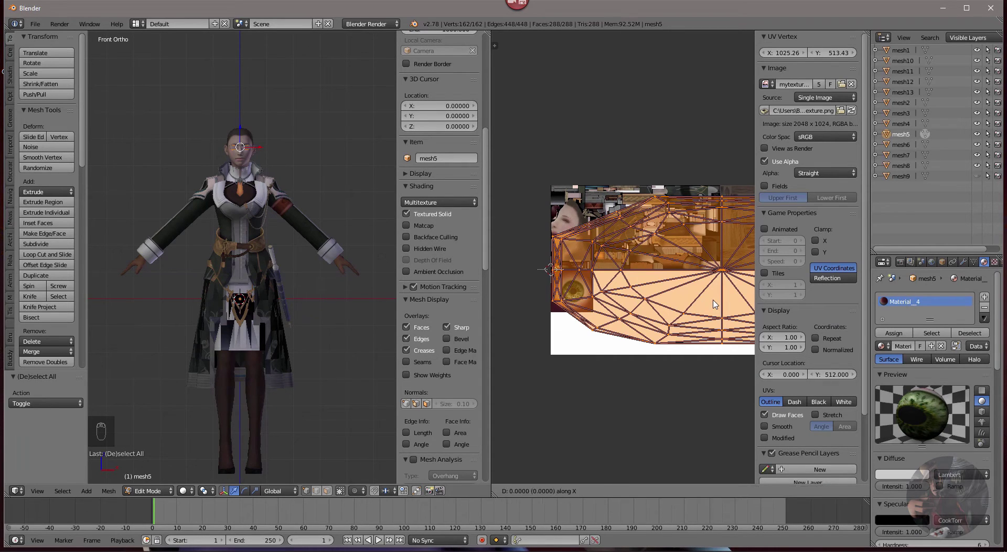
key(g)
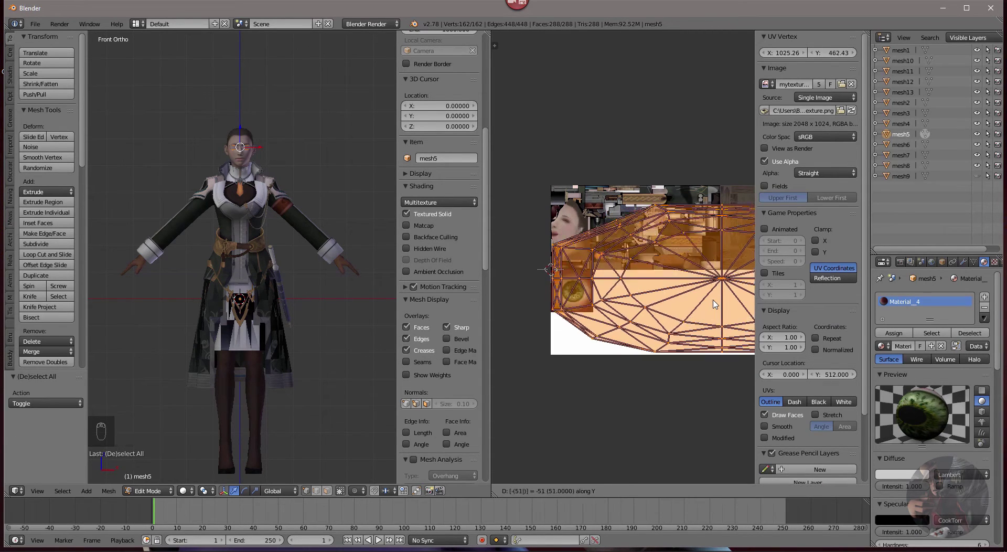
click(611, 387)
Shrink the eye UVs onto the eye image and fine-tune their height along Y.
key(s)
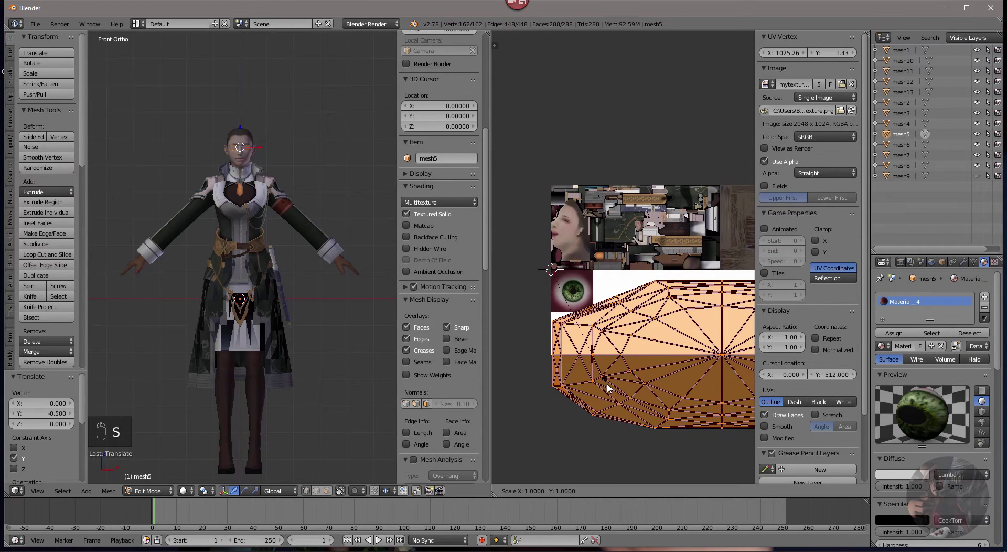
key(s)
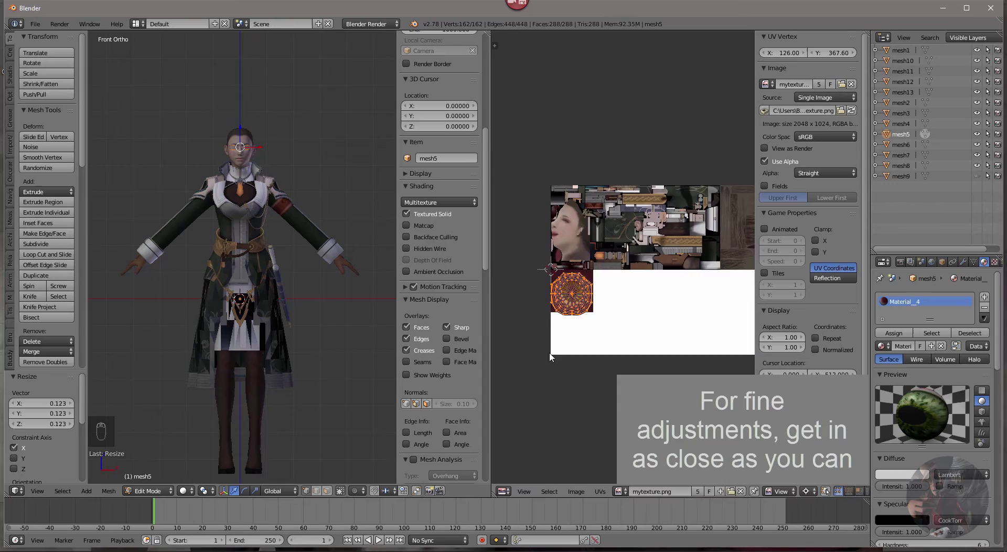
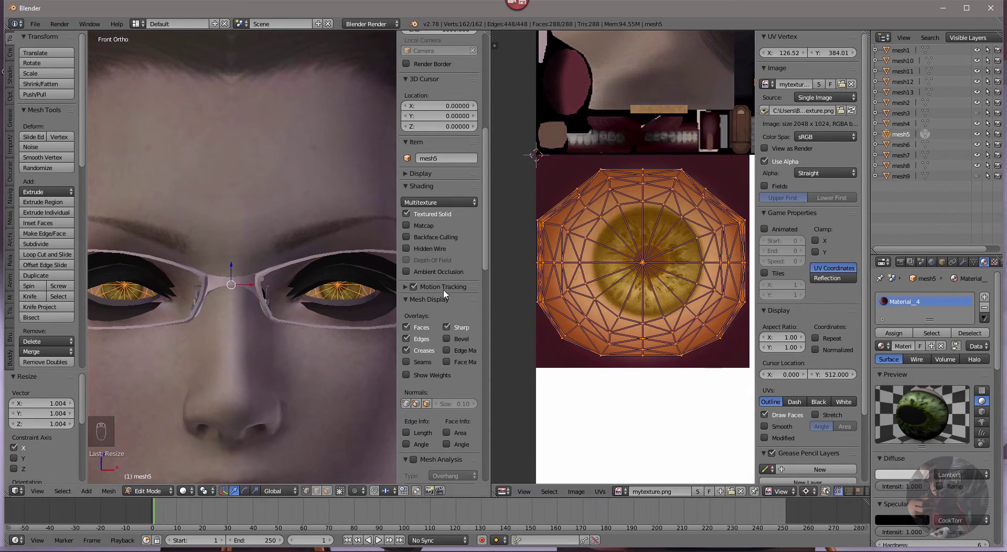
key(s)
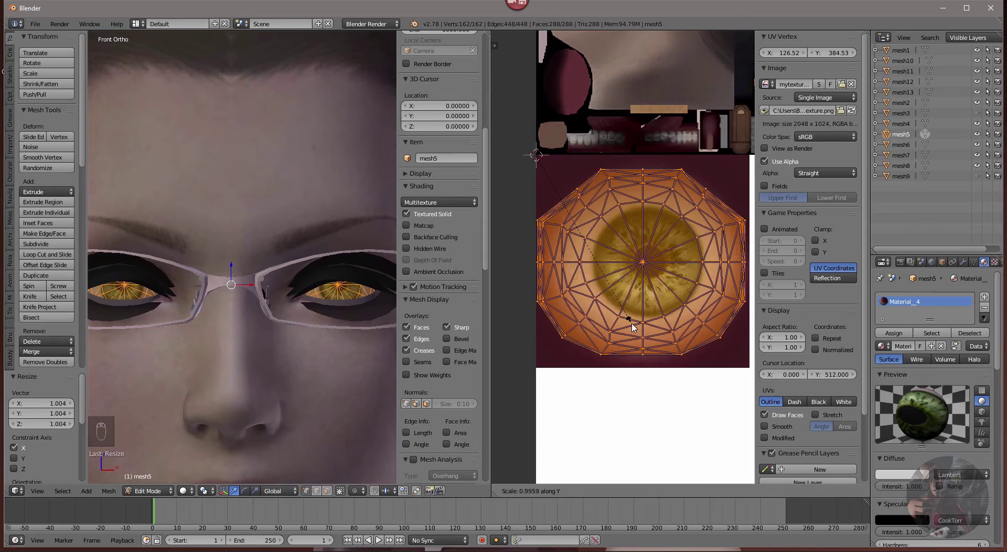
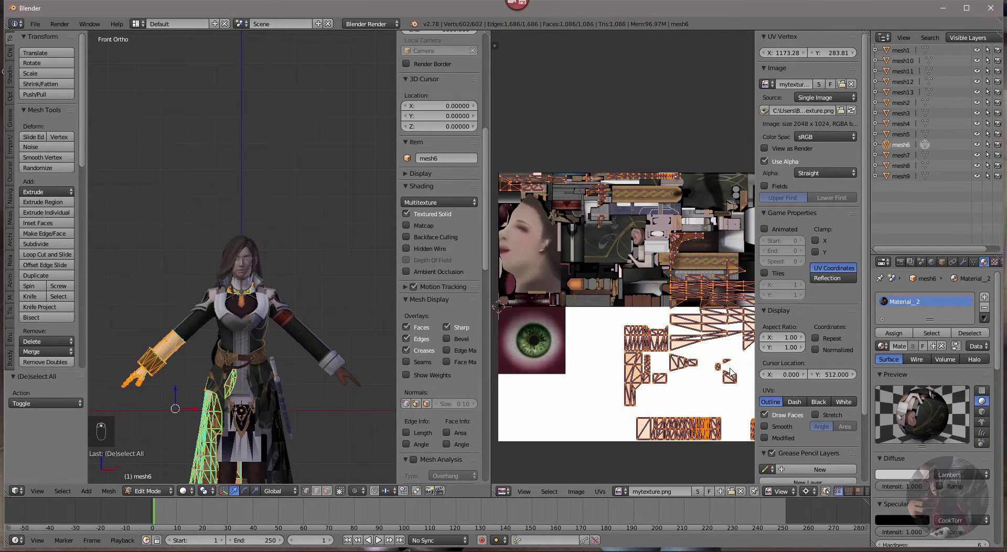
Scale mesh6's UVs along X then Y so they line up with its texture region.
key(s)
click(797, 376)
key(BackSpace)
key(BackSpace)
key(s)
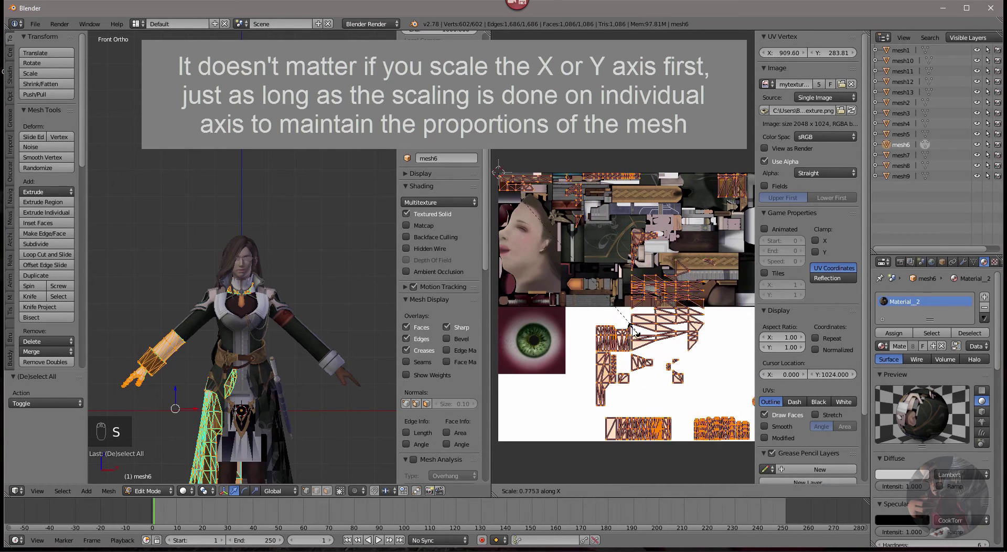
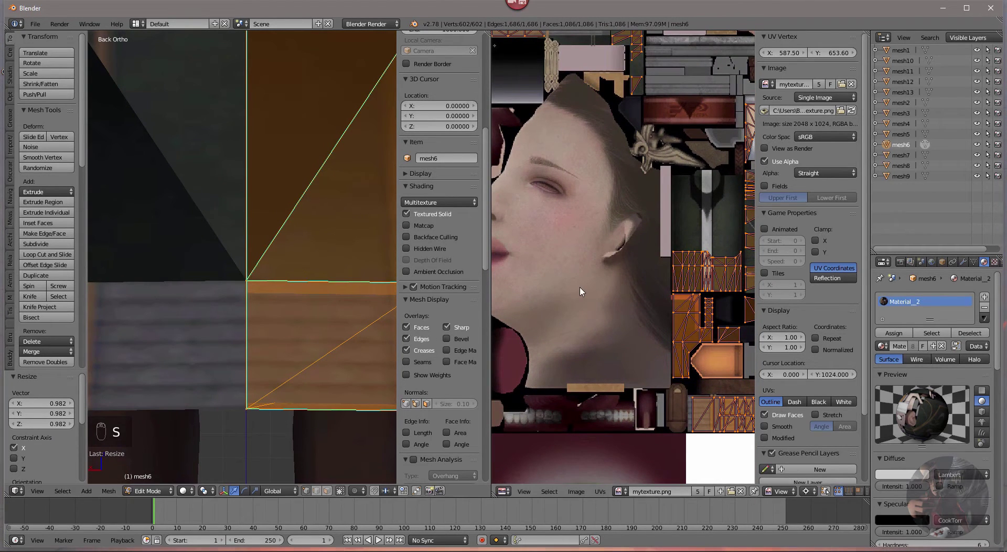
key(s)
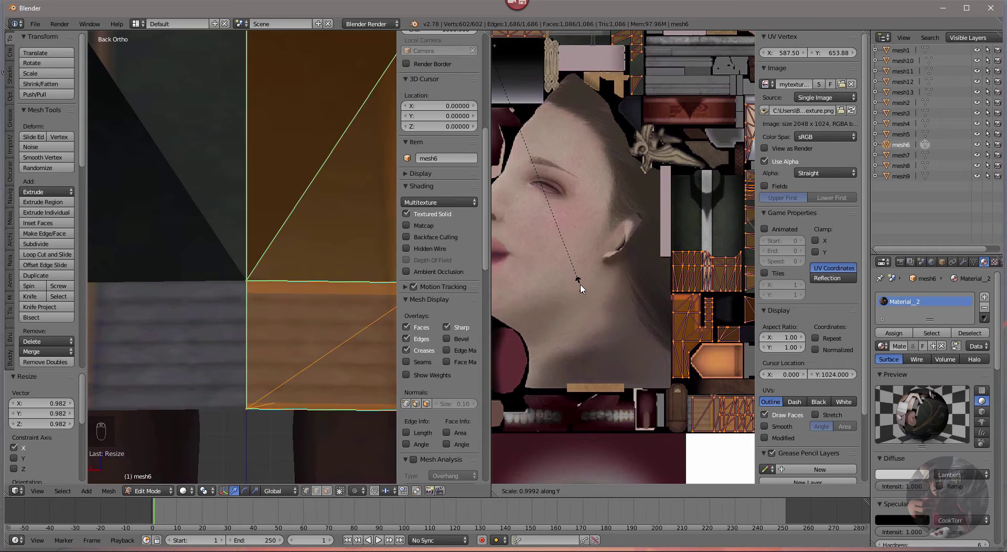
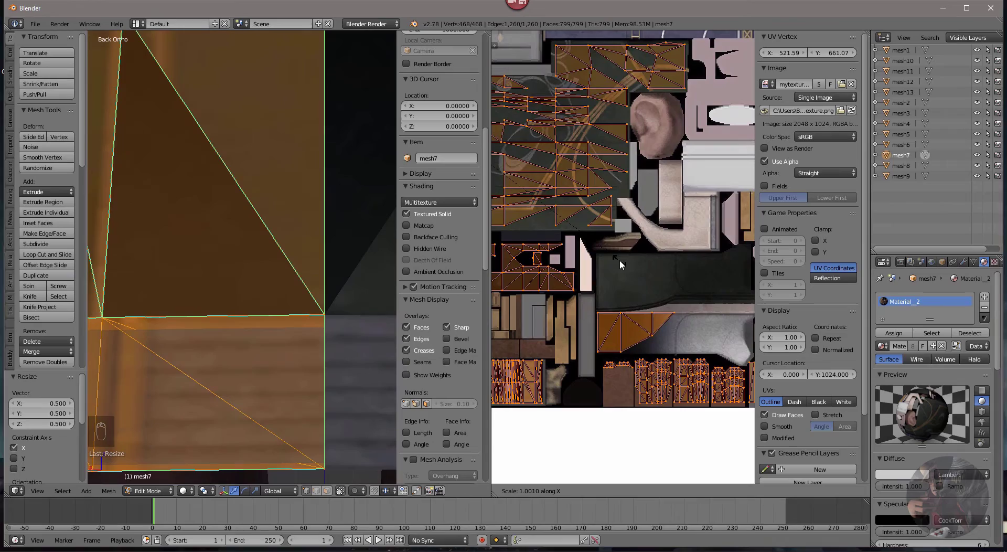
Nudge mesh7's skirt UVs with small Y and X scale tweaks until the pattern matches.
key(s)
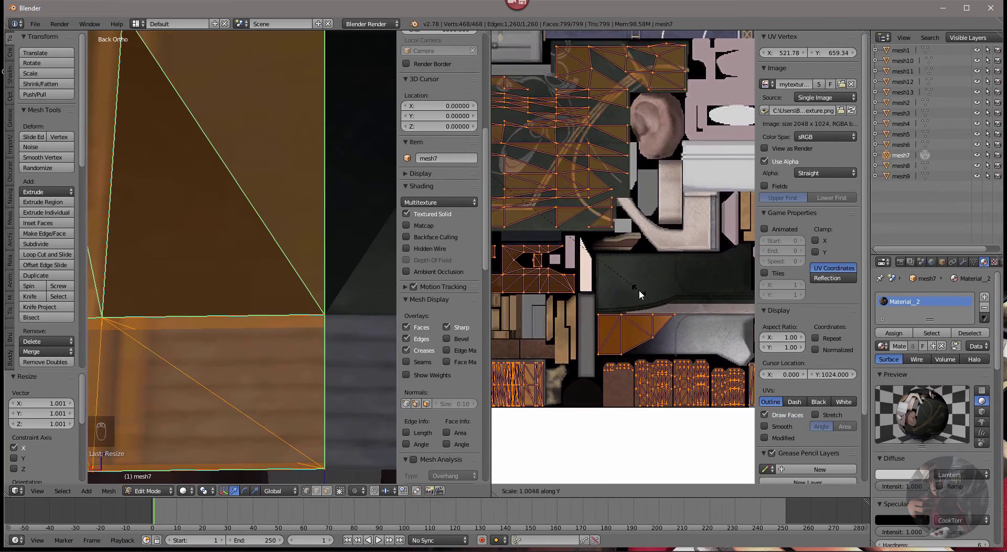
click(391, 325)
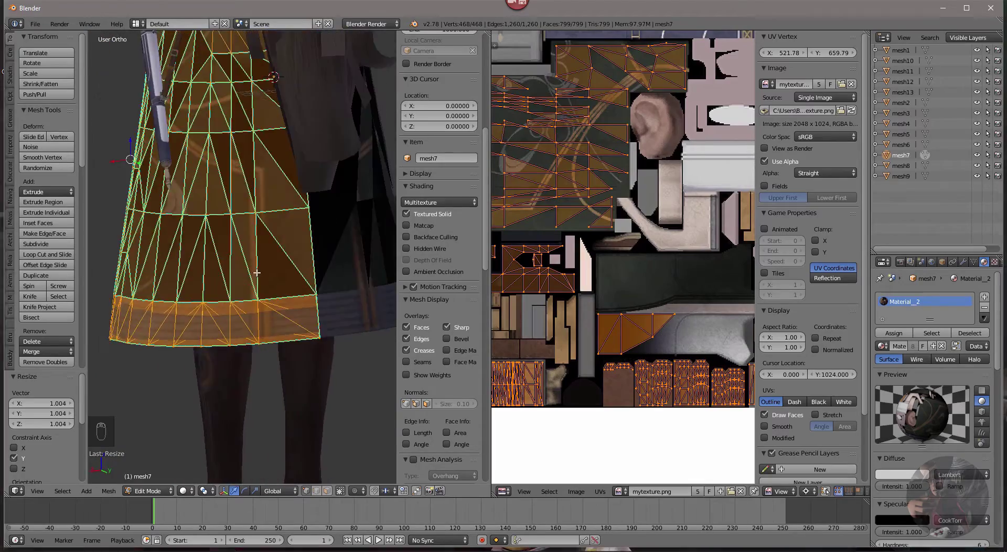
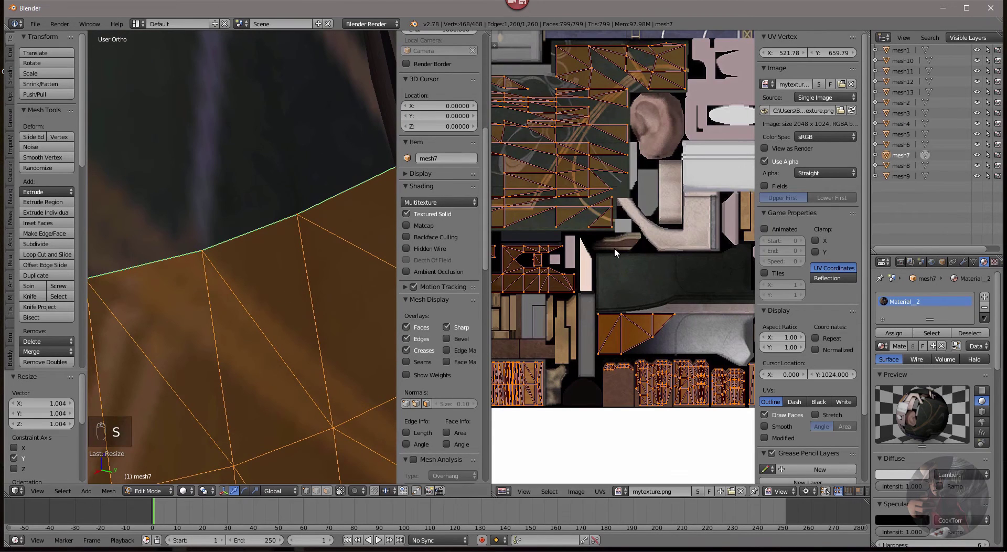
key(s)
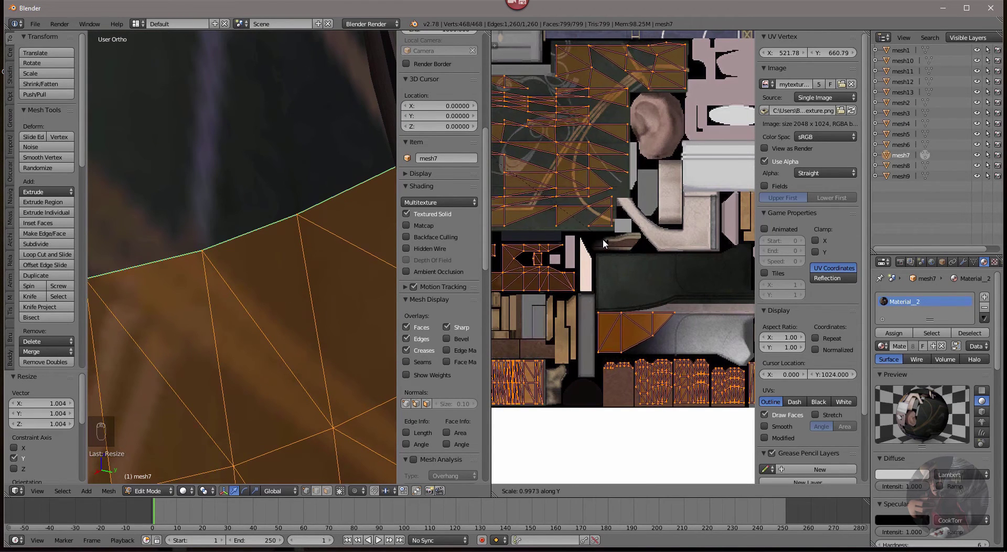
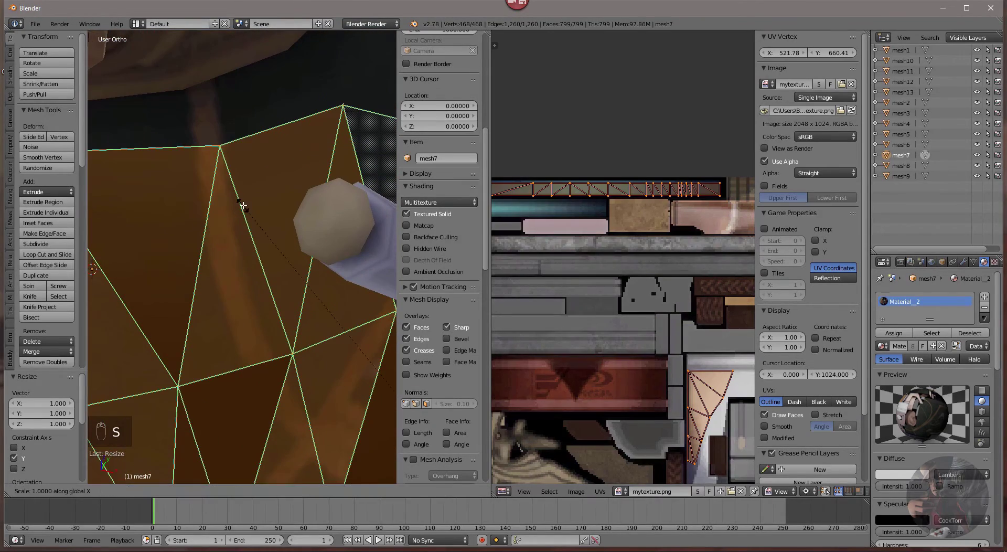
key(s)
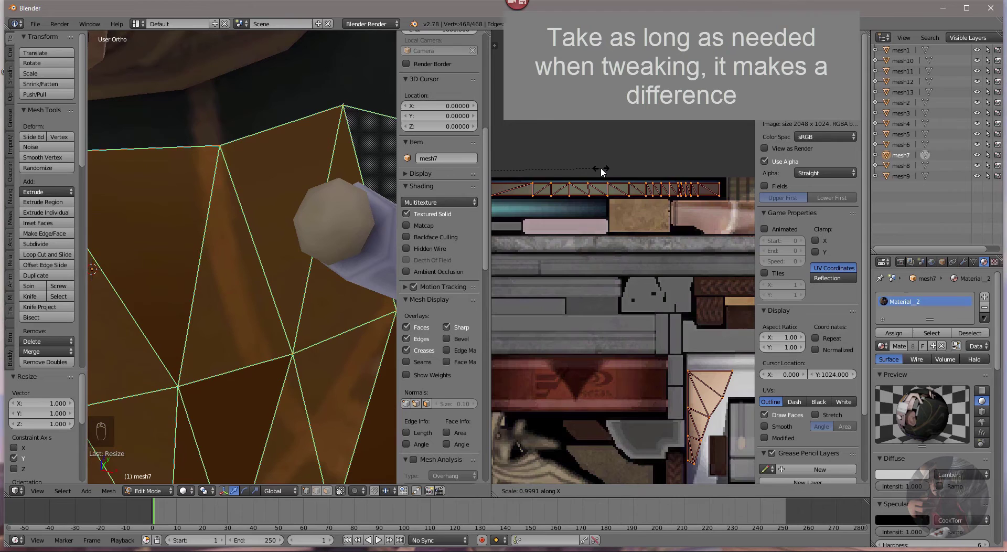
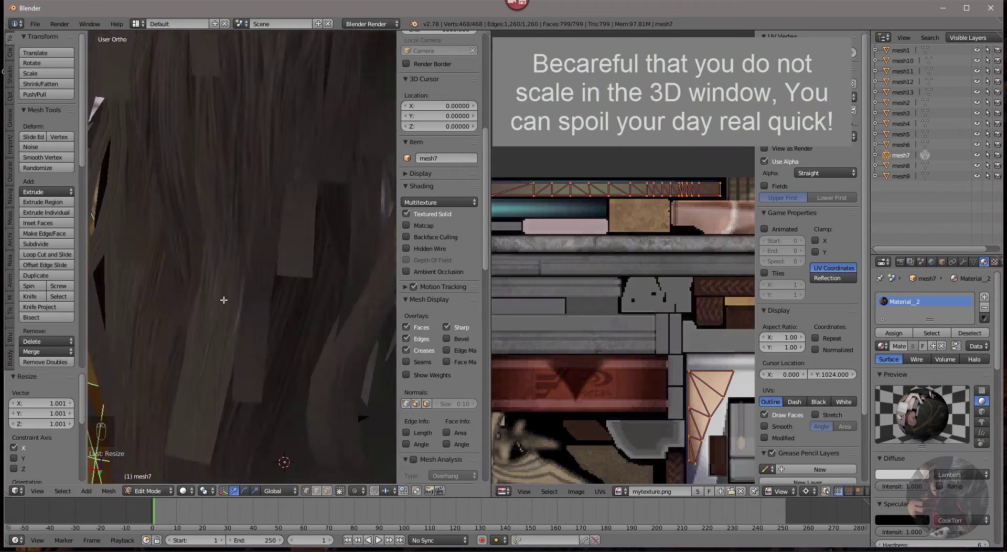
key(s)
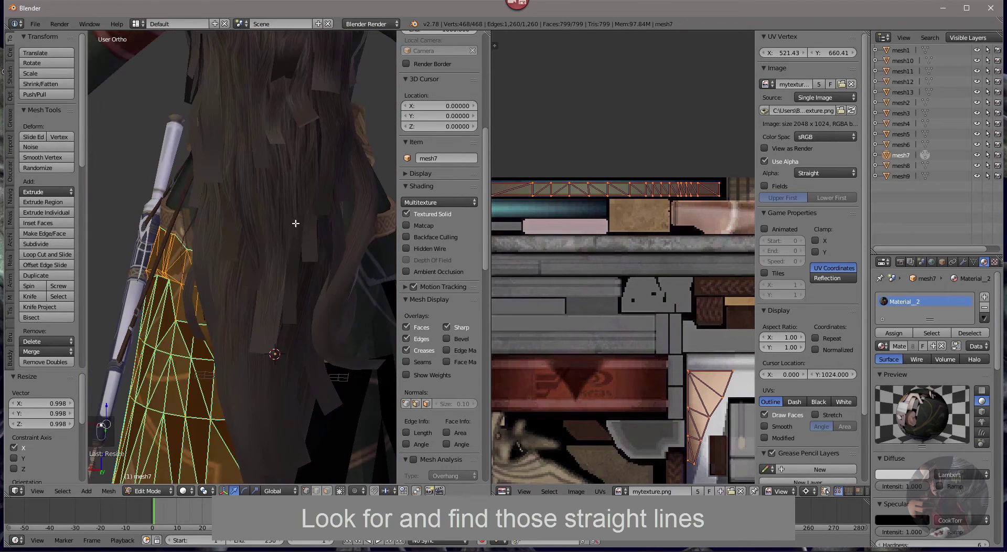
Orbit the 3D view to check the skirt seams, adjust the UV width once more and leave edit mode.
key(Tab)
key(h)
drag(305, 254, 907, 152)
drag(908, 152, 910, 149)
middle_click(910, 148)
click(911, 148)
key(Tab)
key(s)
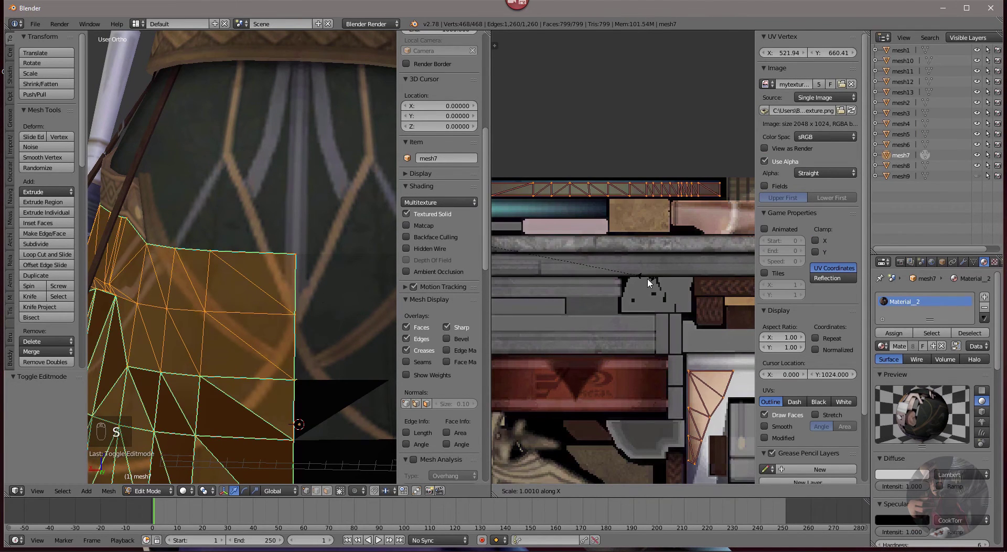
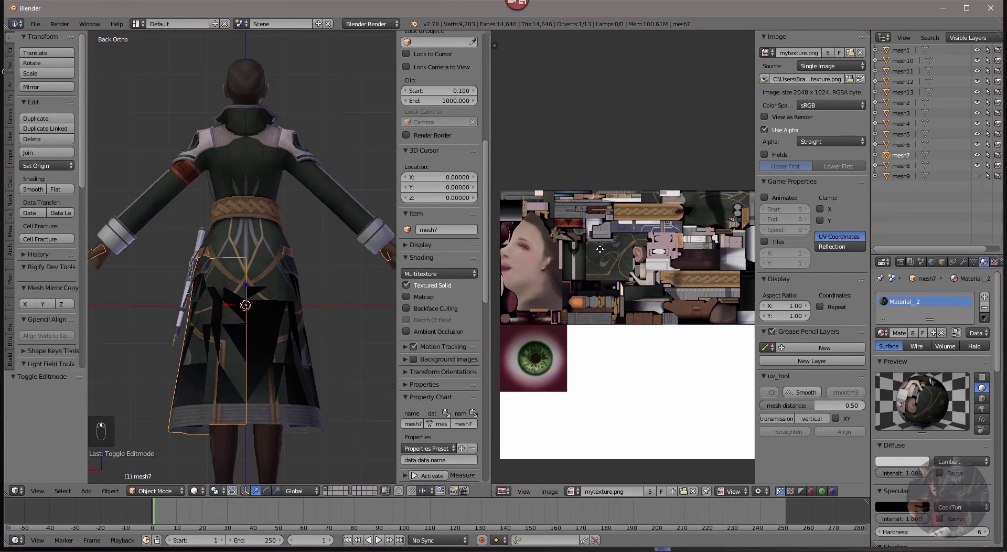
Select the glove mesh8, enter edit mode and scale its UVs onto the combined texture.
key(Tab)
key(a)
click(679, 397)
click(629, 496)
key(s)
key(s)
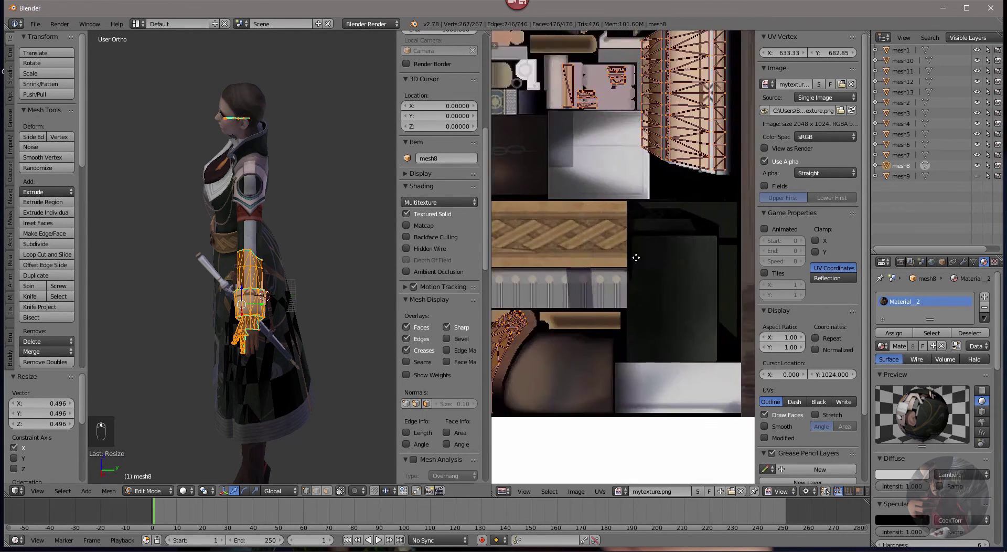
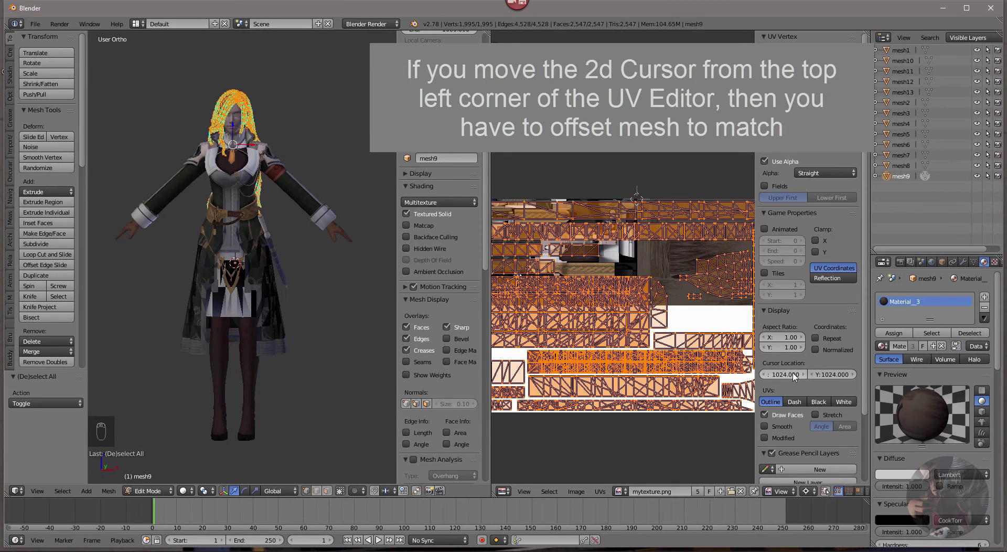
Move mesh9's hair UVs up to the top band and shrink them vertically into it.
key(g)
click(672, 355)
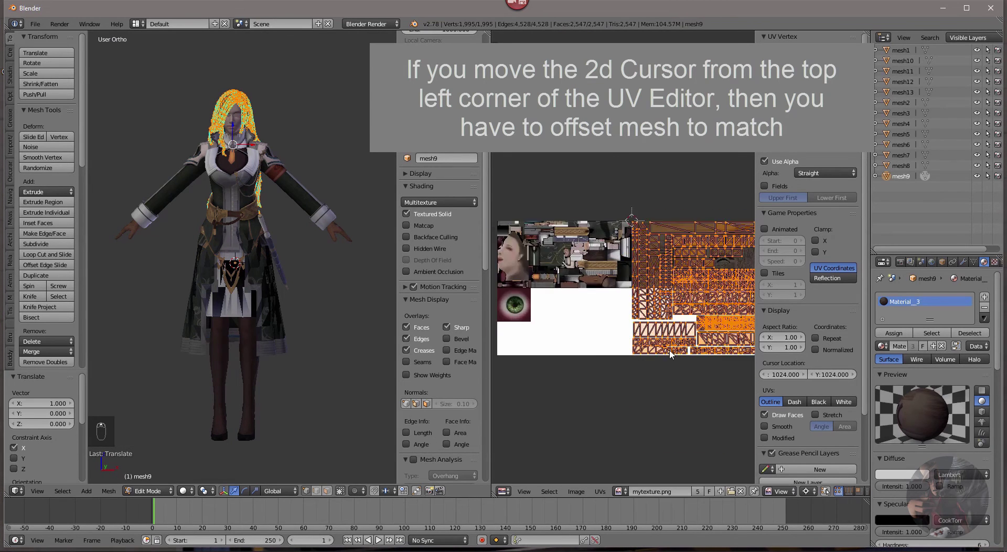
click(647, 417)
key(s)
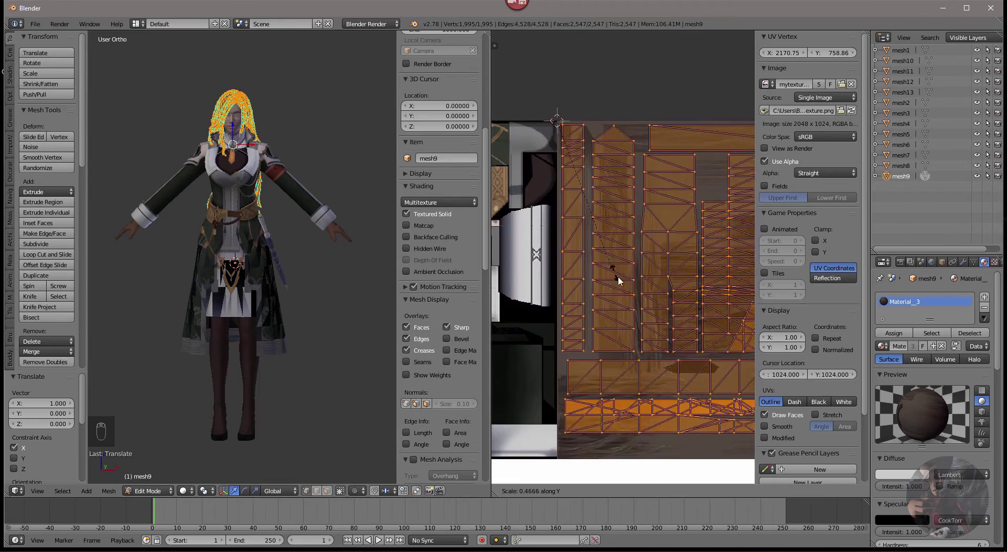